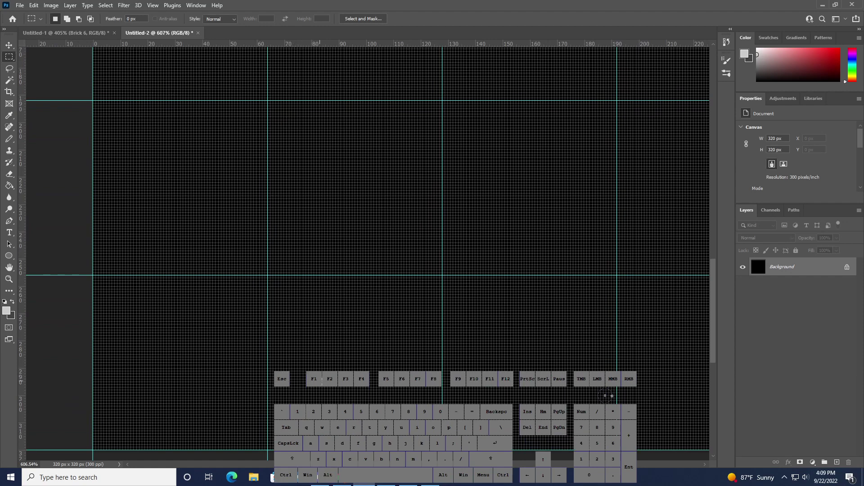
Add a new empty layer above the black background and switch to the Move tool
{"action": "left_click", "coordinate": [840, 461]}
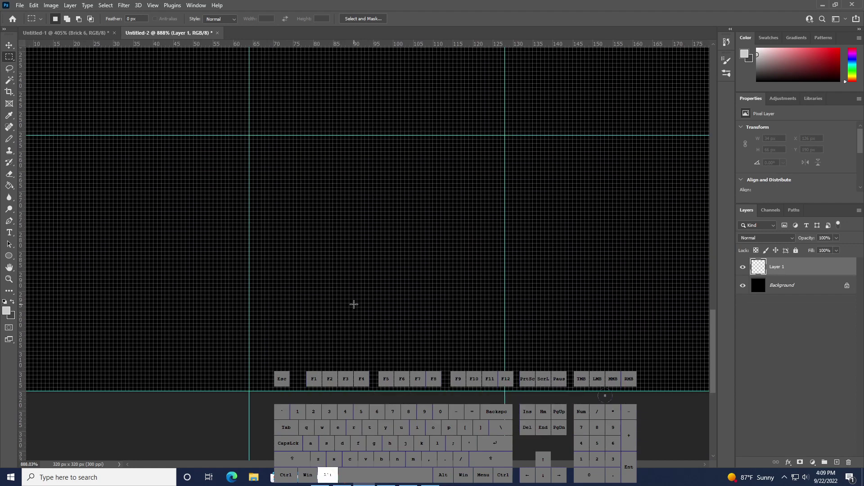
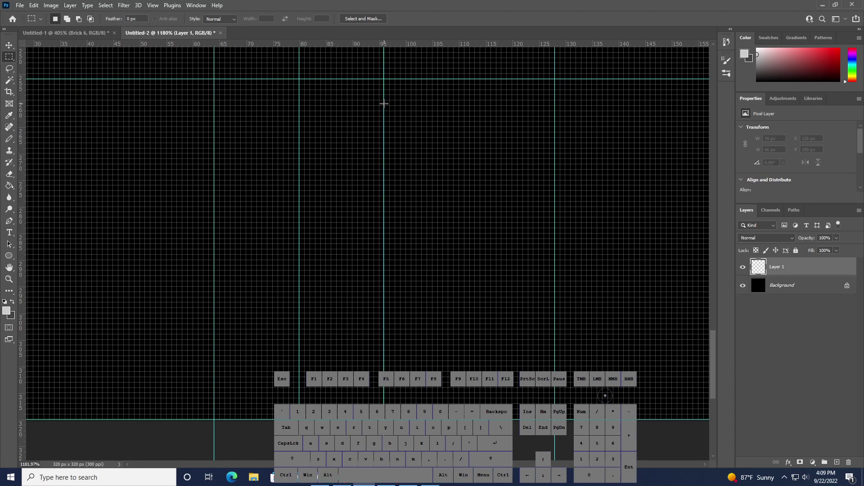
{"action": "key", "text": "c"}
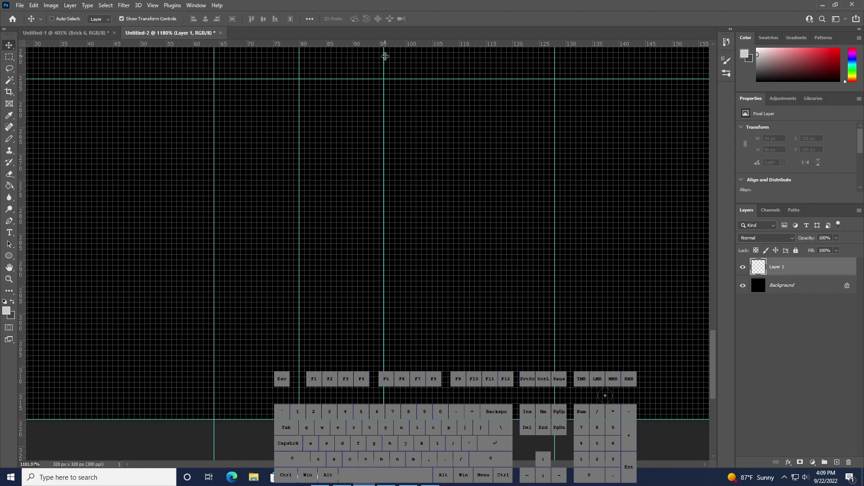
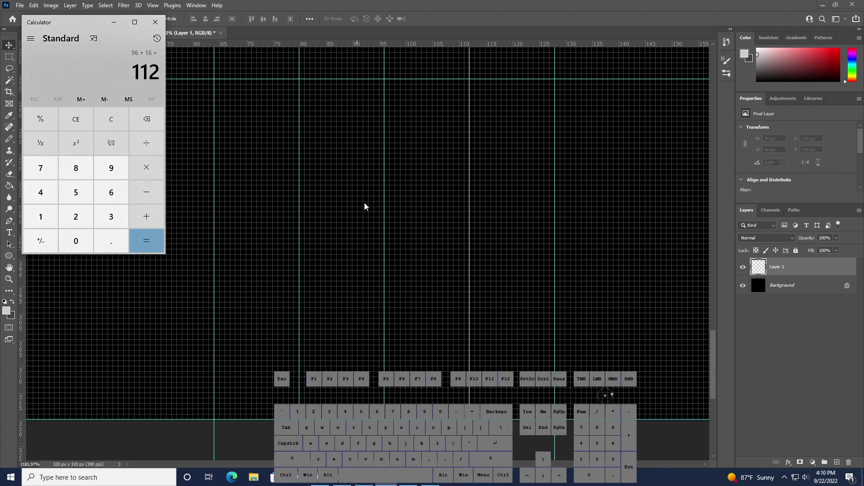
Clear the previous calculator entry before working out the 112 px guide position
{"action": "key", "text": "KP_5"}
{"action": "key", "text": "BackSpace"}
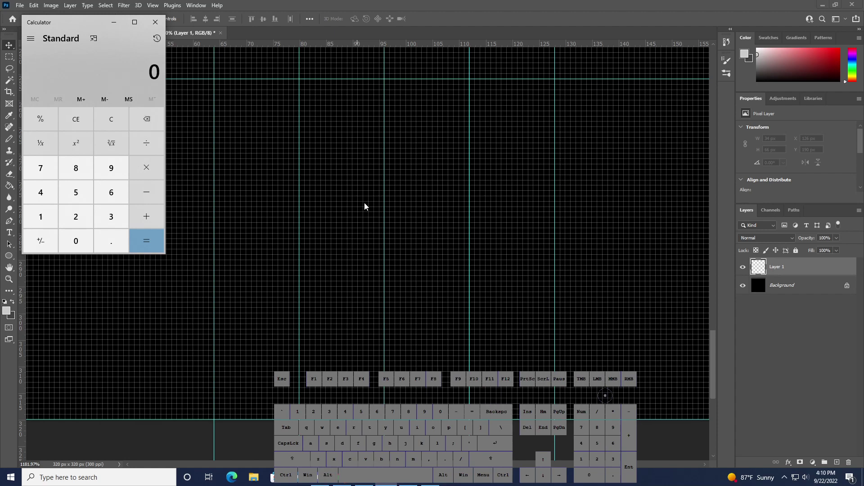
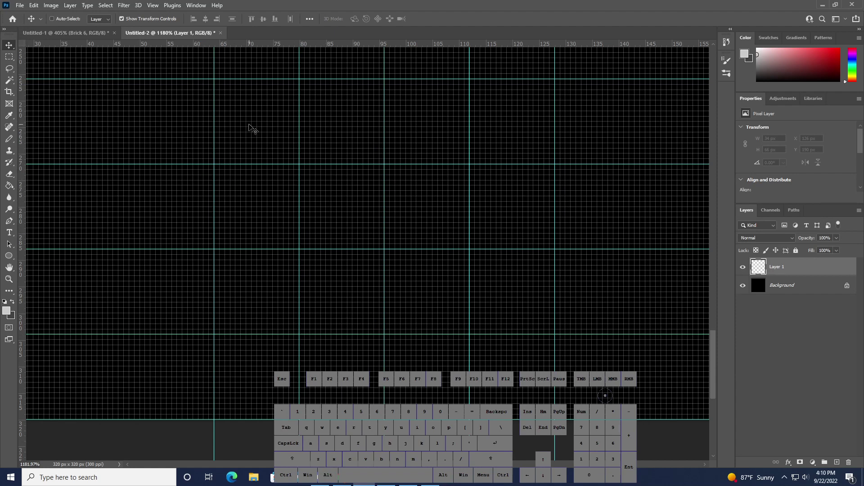
Rename the new layer to 'Brick 2' with the Pencil tool active
{"action": "key", "text": "b"}
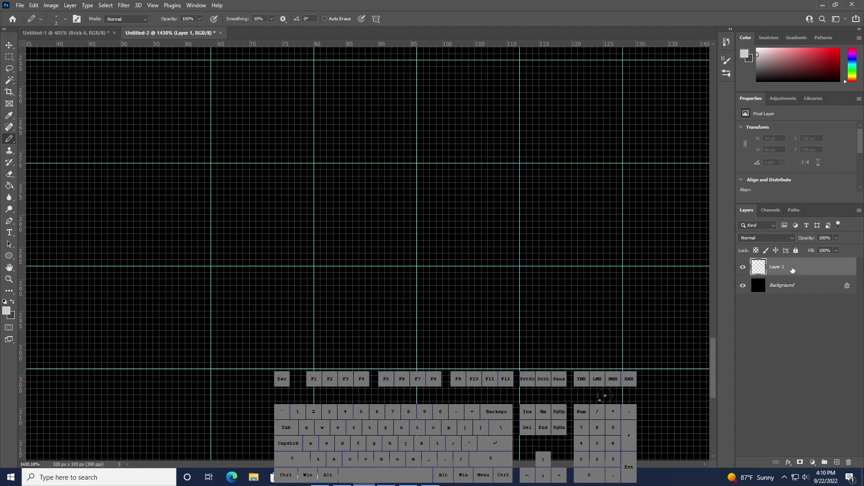
{"action": "double_click", "coordinate": [787, 270]}
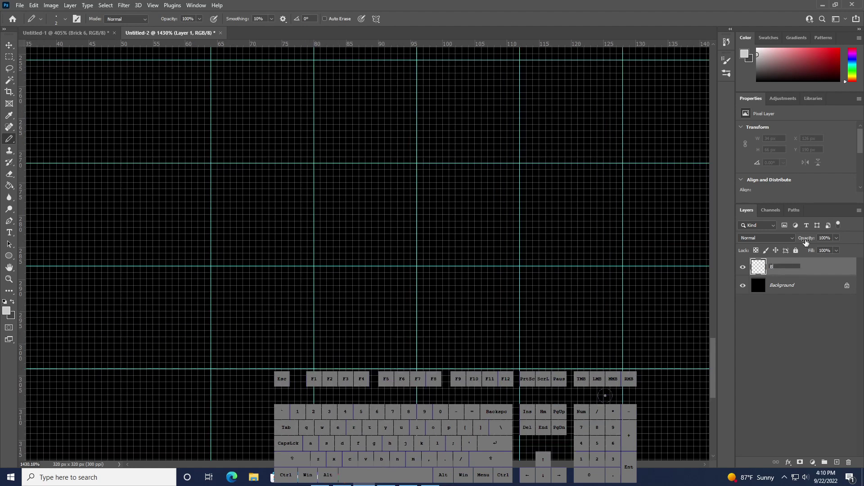
{"action": "key", "text": "space"}
{"action": "key", "text": "2"}
{"action": "key", "text": "Return"}
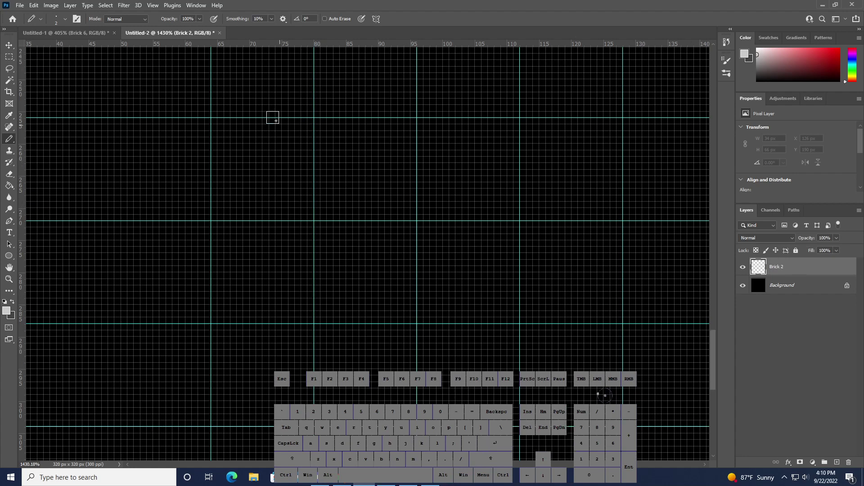
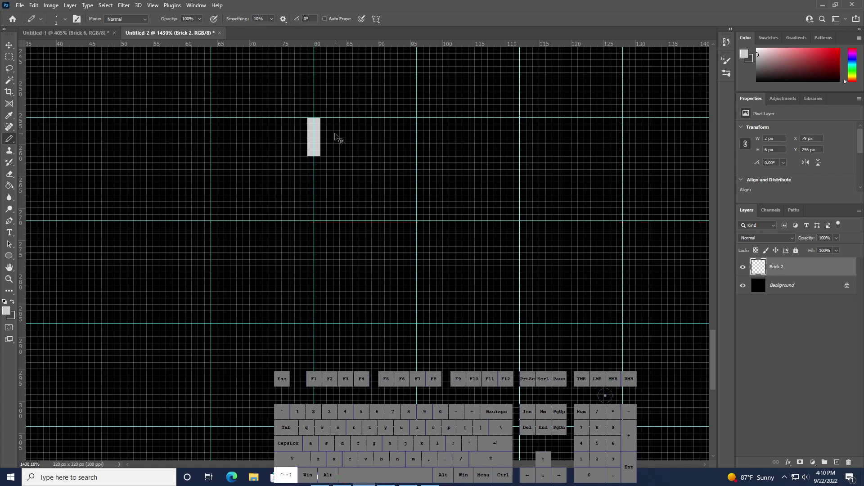
Undo stray pencil strokes, keeping only the grey vertical mortar line along the guide
{"action": "key", "text": "ctrl+z"}
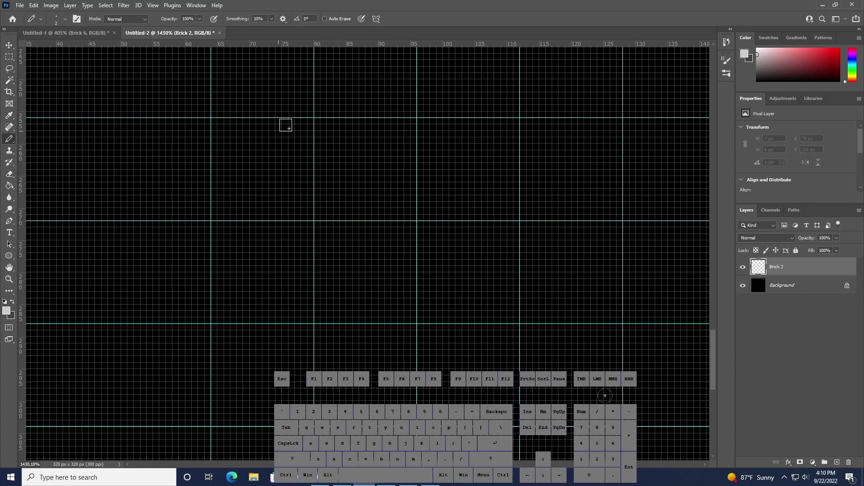
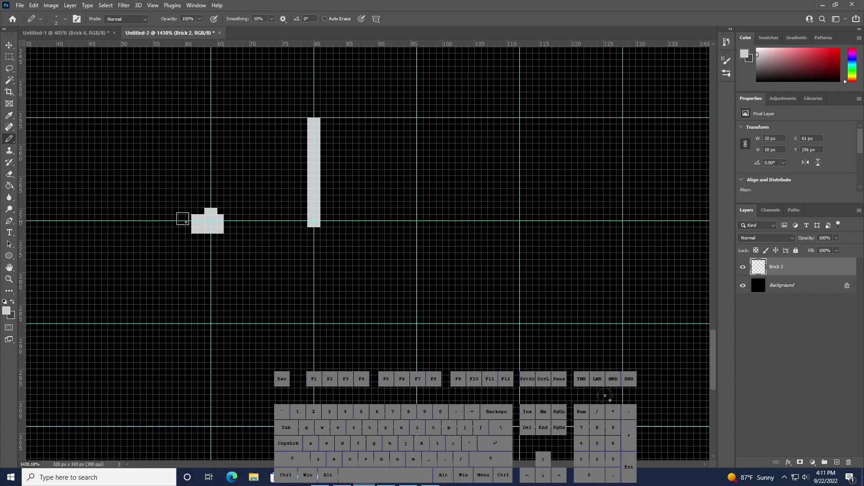
{"action": "key", "text": "ctrl+z"}
{"action": "key", "text": "m"}
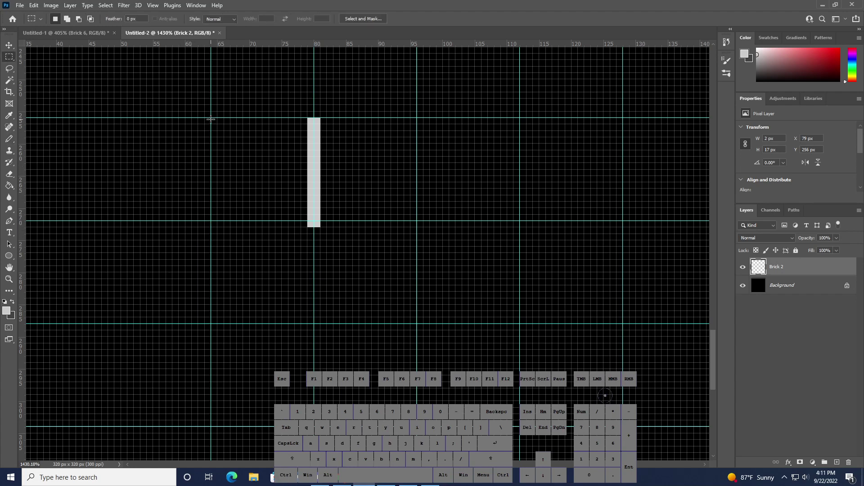
{"action": "key", "text": "m"}
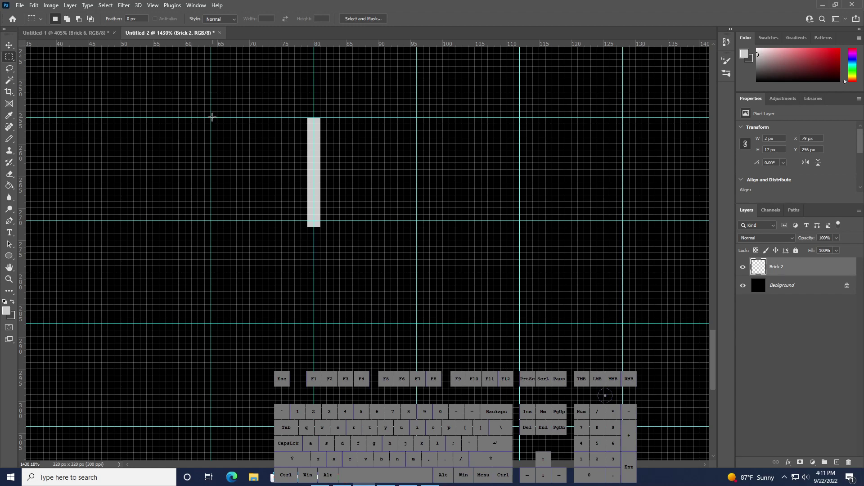
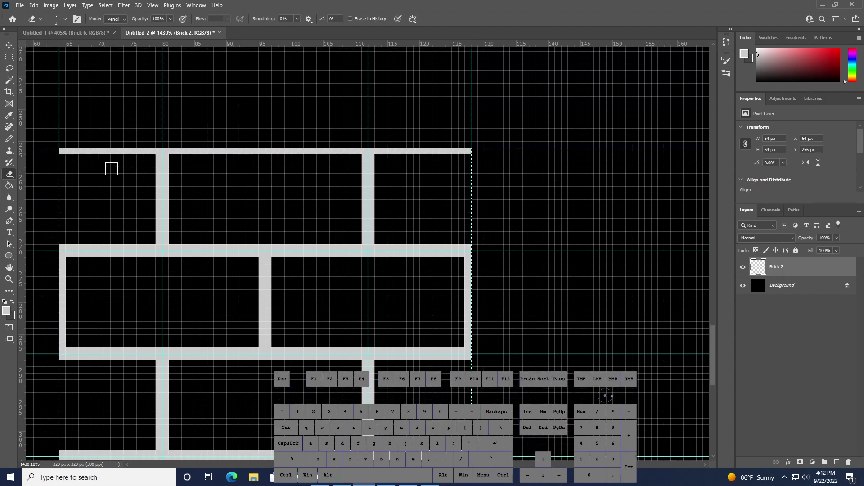
Switch to the Paint Bucket after outlining the staggered grey mortar lines
{"action": "key", "text": "g"}
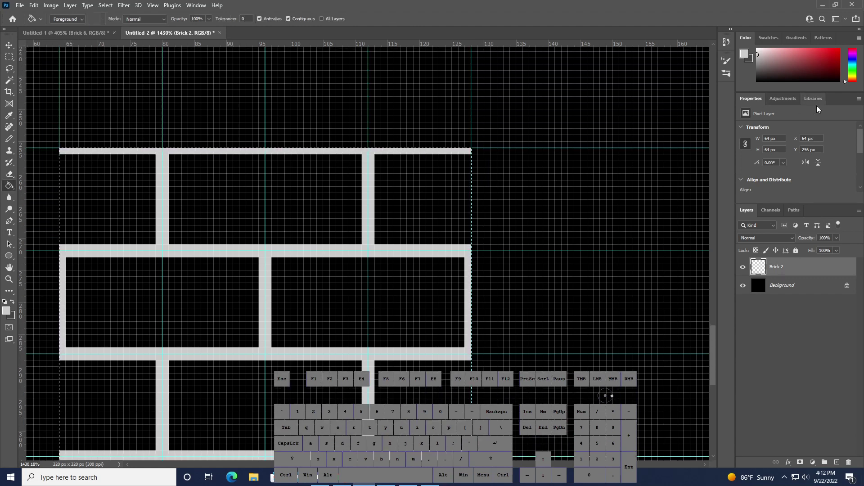
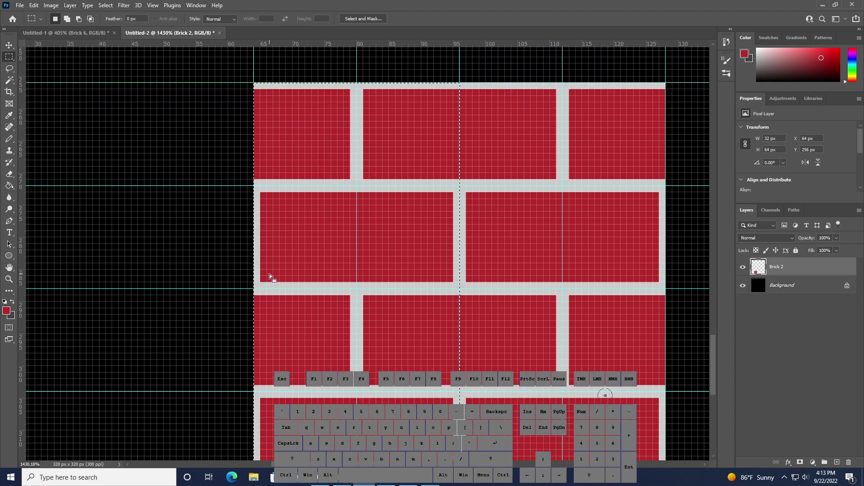
Create a new layer above Brick 2 once the bricks are filled red
{"action": "key", "text": "ctrl+j"}
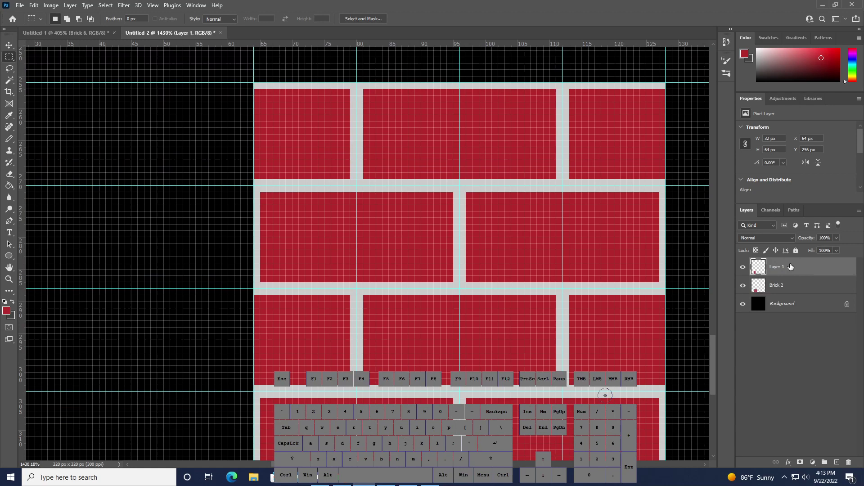
Copy a strip of Brick 2 onto Layer 1 and position it on the left of the tile
{"action": "left_click", "coordinate": [787, 286]}
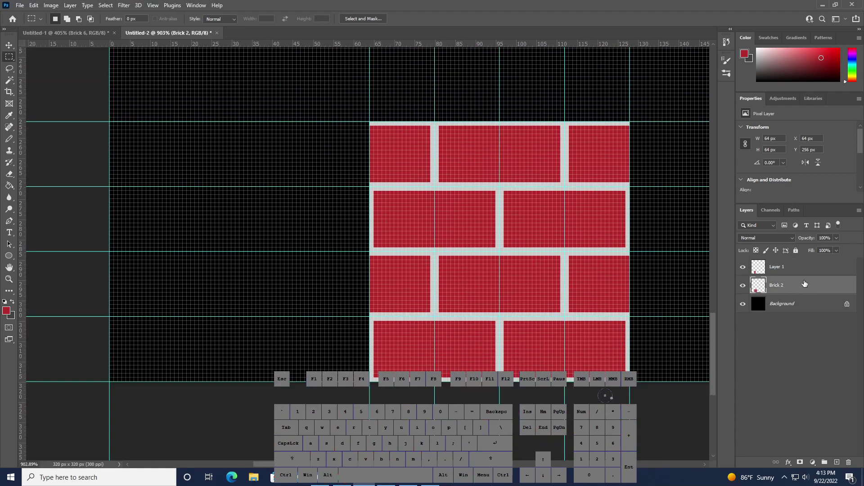
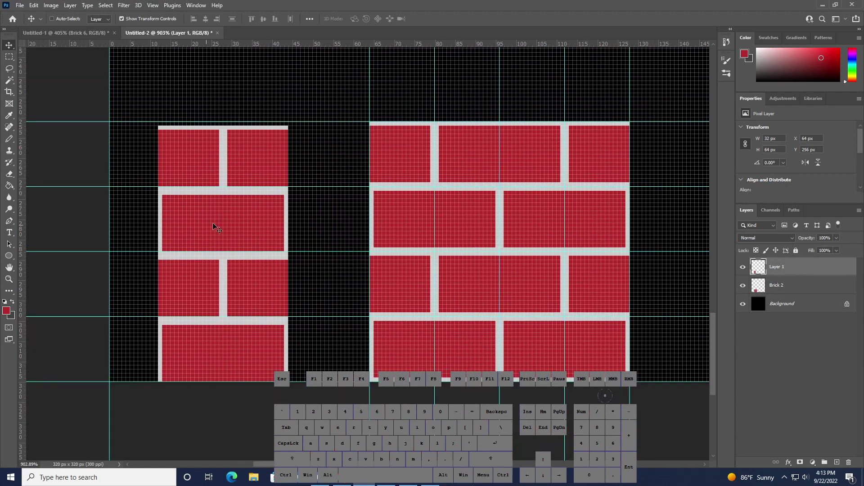
{"action": "double_click", "coordinate": [768, 282]}
{"action": "left_click", "coordinate": [774, 269]}
{"action": "left_click", "coordinate": [773, 290]}
{"action": "left_click", "coordinate": [777, 270]}
{"action": "left_click", "coordinate": [774, 290]}
{"action": "left_click", "coordinate": [778, 274]}
{"action": "left_click", "coordinate": [778, 289]}
{"action": "left_click", "coordinate": [781, 272]}
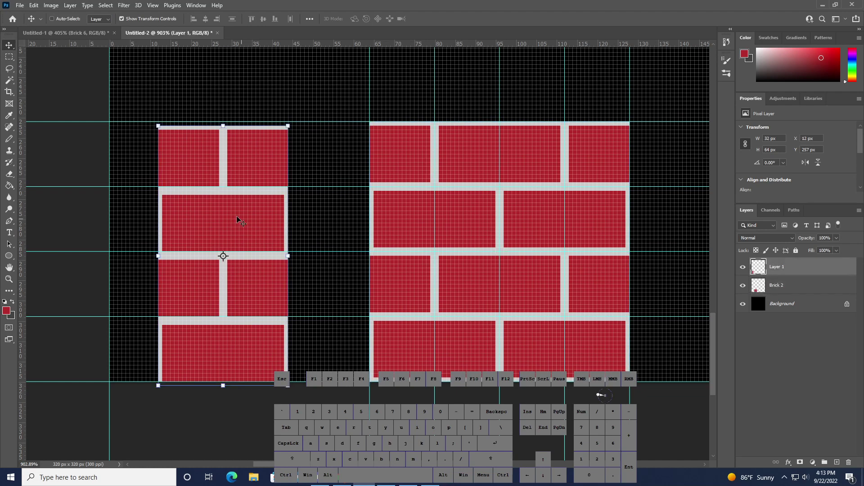
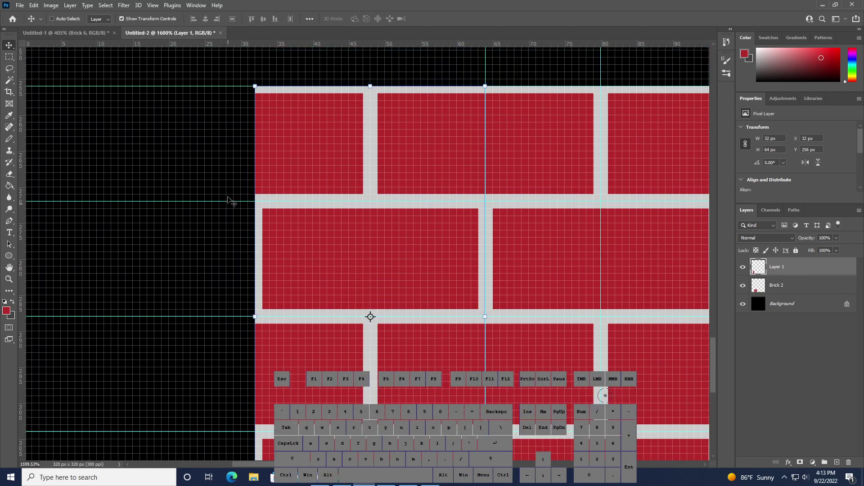
Touch up the mortar pixels on the strip with the Pencil using sampled grey
{"action": "key", "text": "b"}
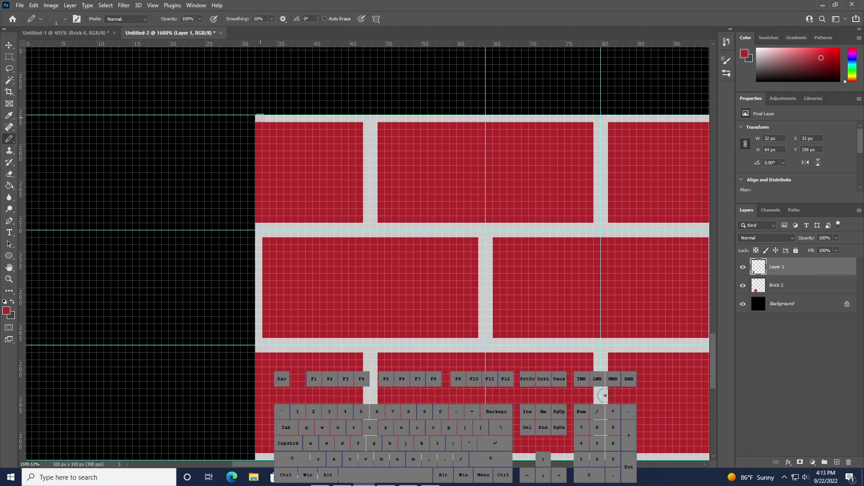
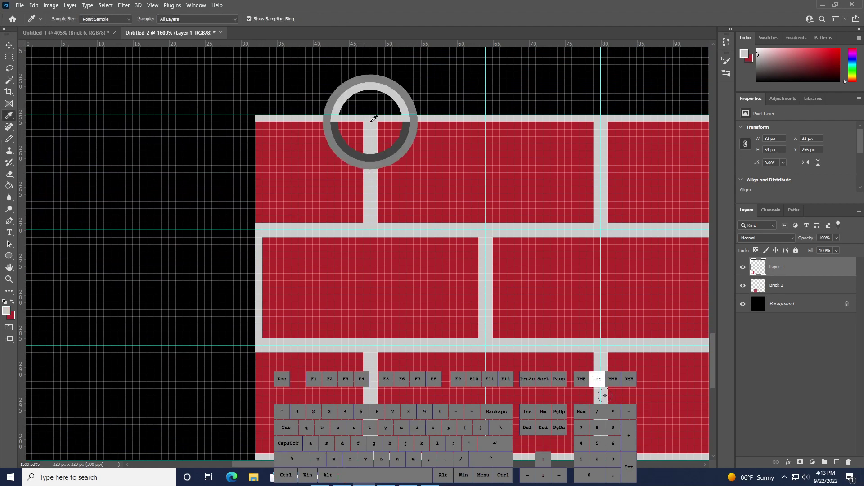
{"action": "key", "text": "b"}
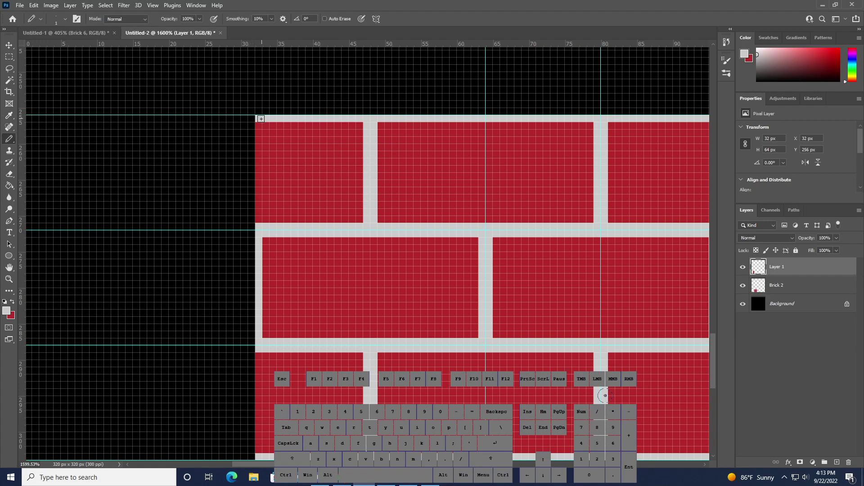
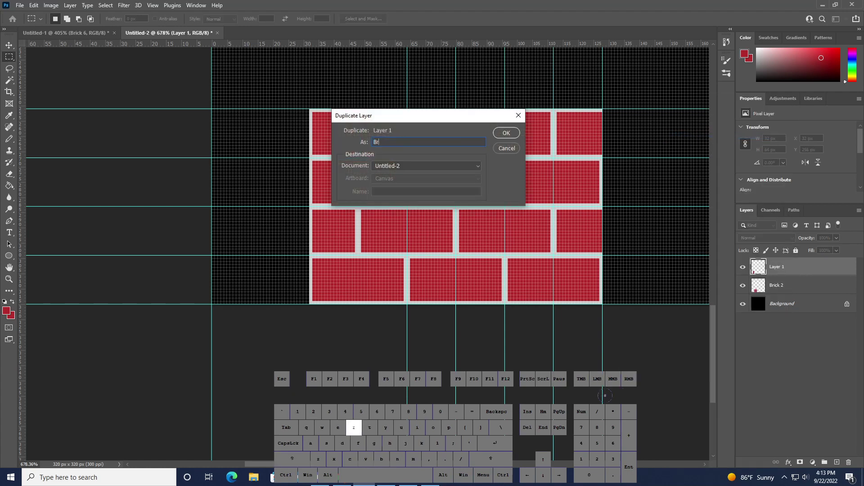
Duplicate the layer as 'Brick 3' and rename Layer 1 to 'Brick 1'
{"action": "key", "text": "space"}
{"action": "key", "text": "Return"}
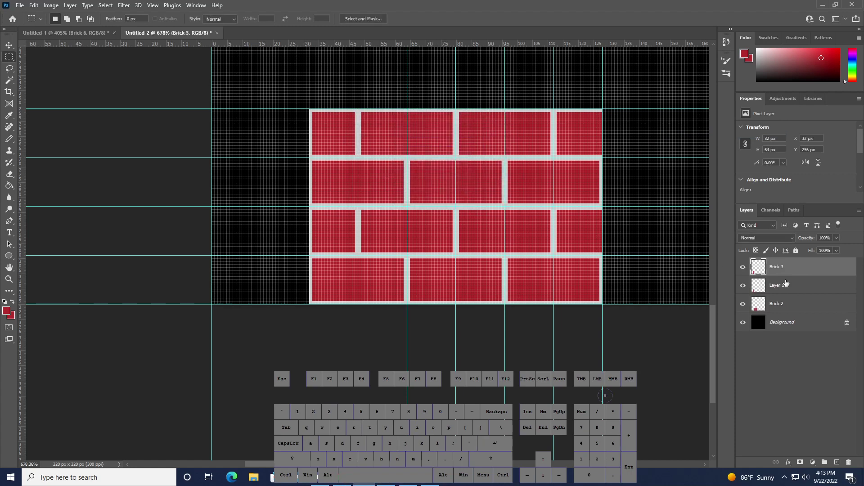
{"action": "double_click", "coordinate": [778, 286]}
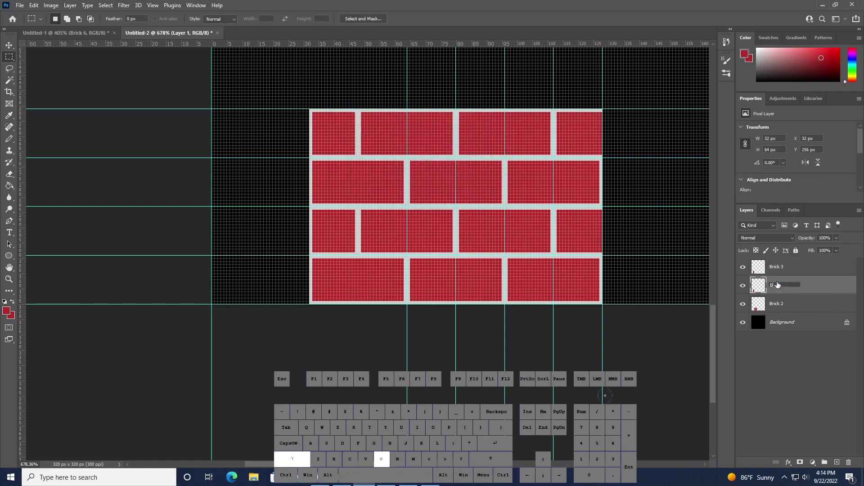
{"action": "key", "text": "Return"}
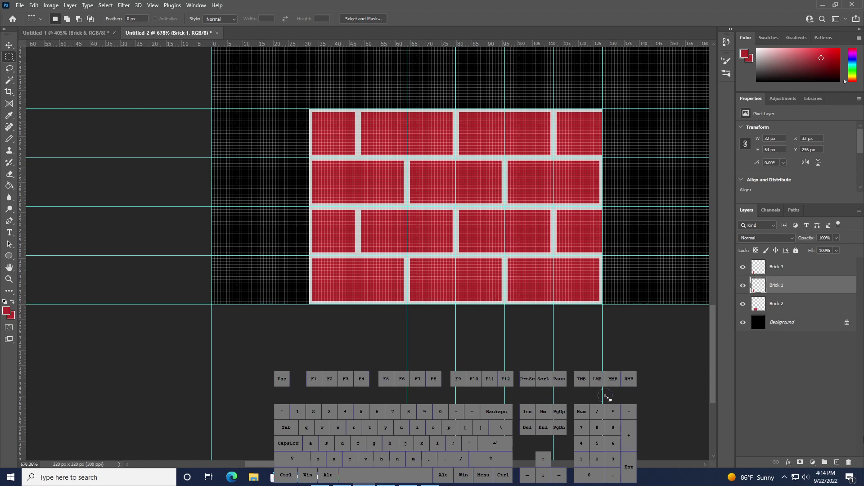
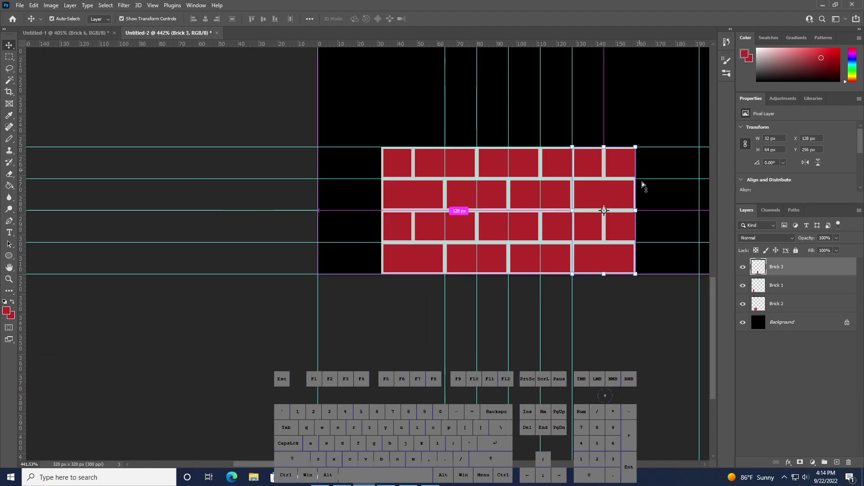
Select the Brick 1, Brick 2 and Brick 3 layers together
{"action": "left_click", "coordinate": [35, 4]}
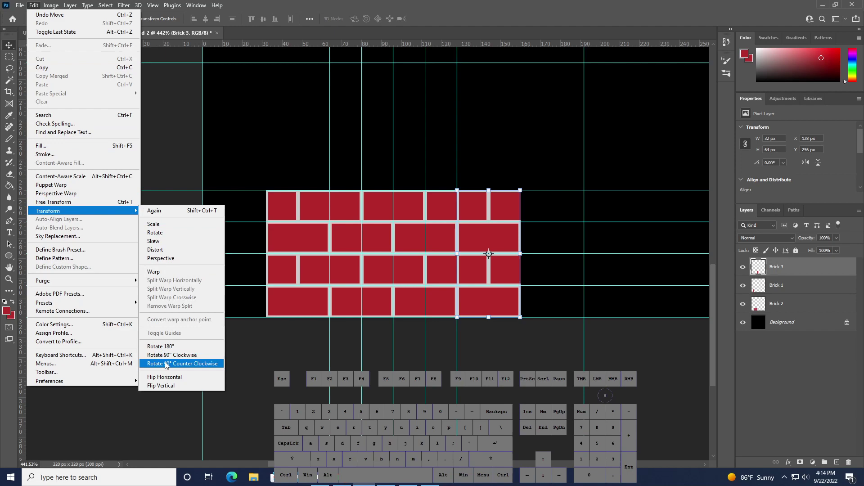
{"action": "left_click", "coordinate": [167, 381]}
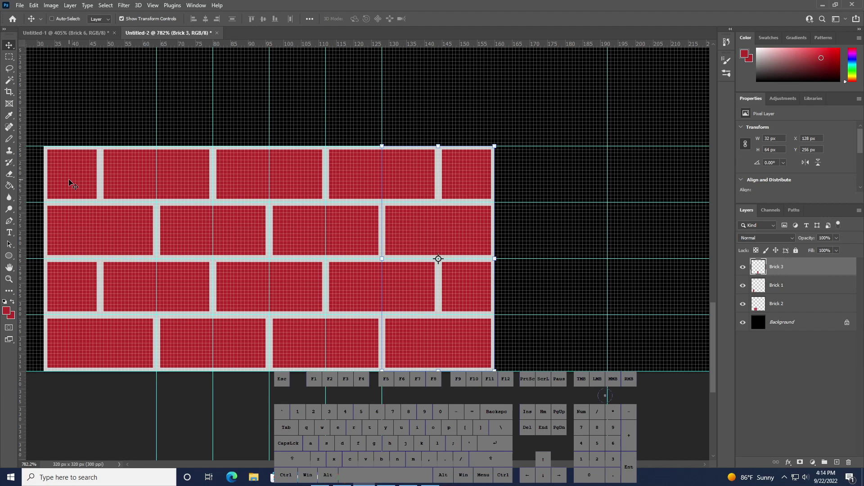
{"action": "left_click", "coordinate": [782, 307]}
{"action": "left_click", "coordinate": [782, 269]}
Duplicate the three brick layers and ready the Move tool to shift the copies up a row
{"action": "right_click", "coordinate": [778, 270]}
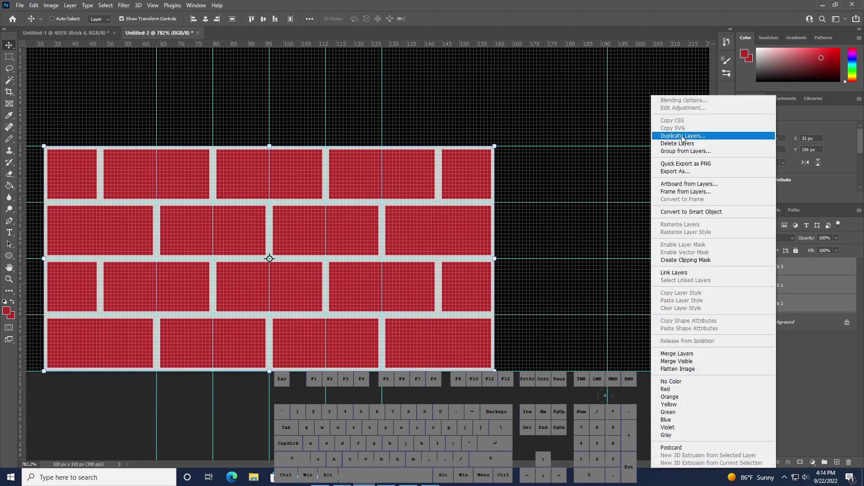
{"action": "left_click", "coordinate": [709, 139]}
{"action": "left_click", "coordinate": [512, 137]}
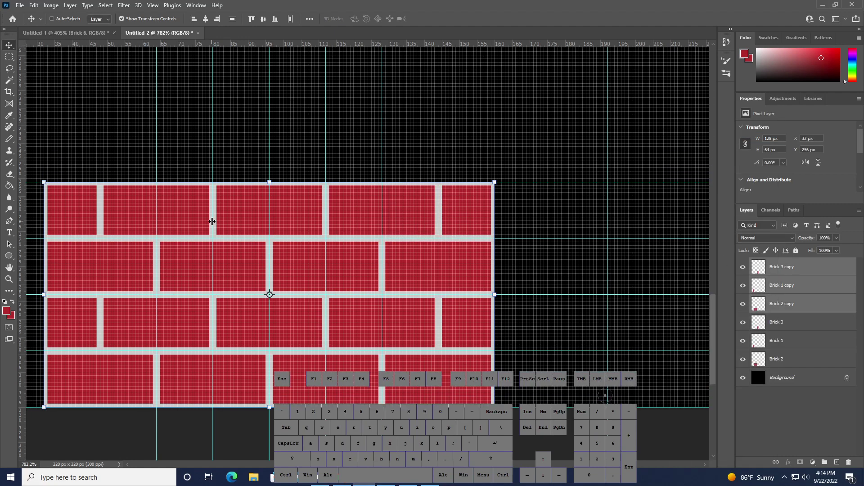
{"action": "key", "text": "v"}
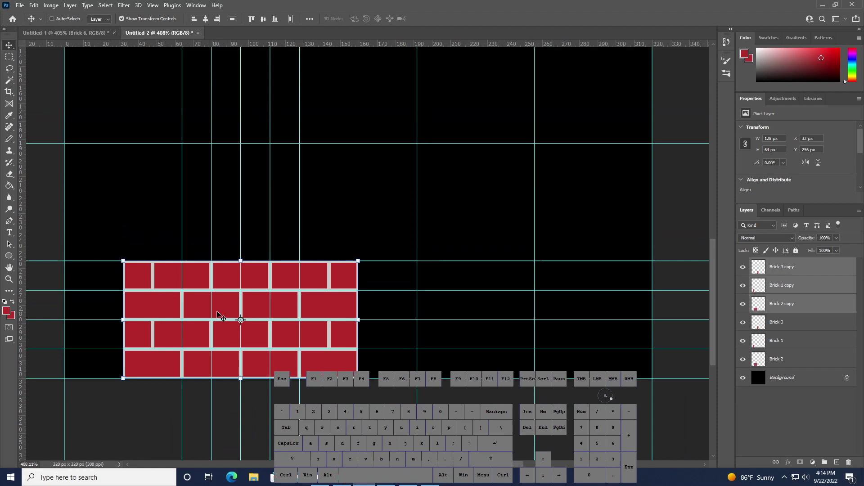
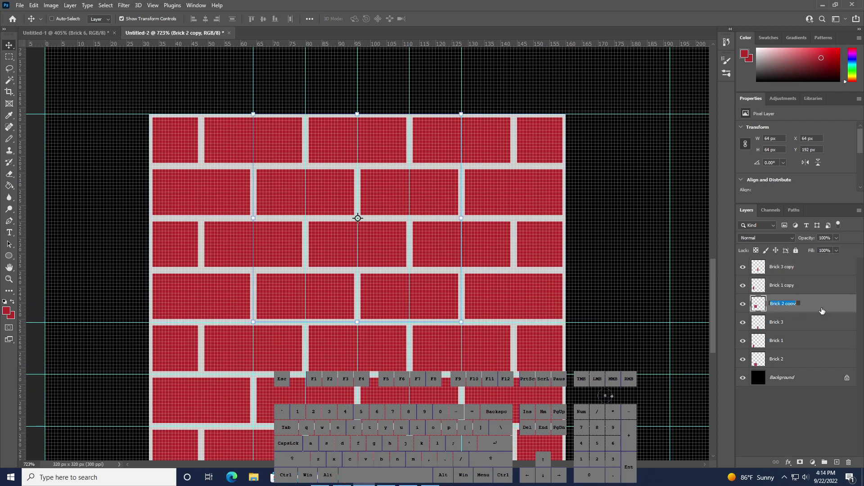
Rename the first copied layer to 'Brick 5'
{"action": "key", "text": "space"}
{"action": "key", "text": "5"}
{"action": "key", "text": "Return"}
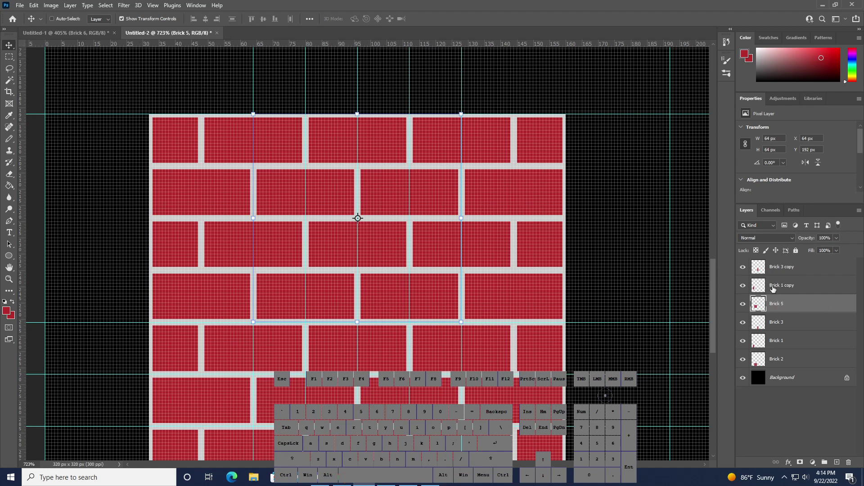
Rename the remaining copies to 'Brick 4' and 'Brick 6'
{"action": "double_click", "coordinate": [779, 285]}
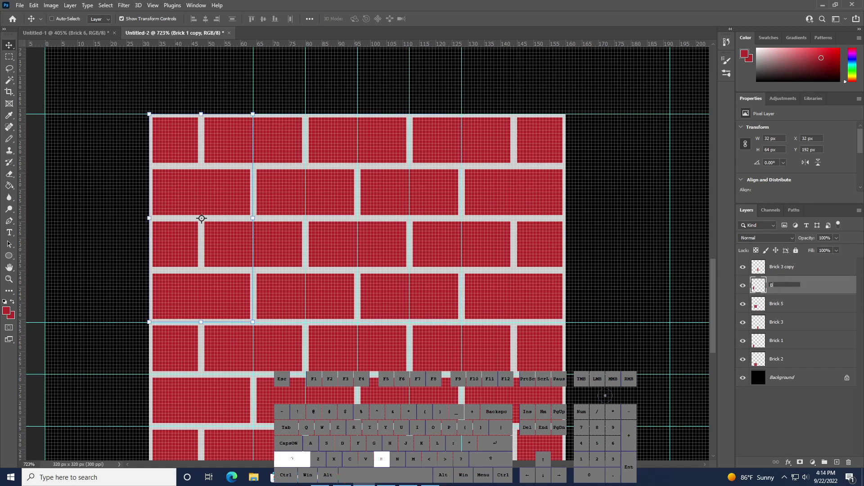
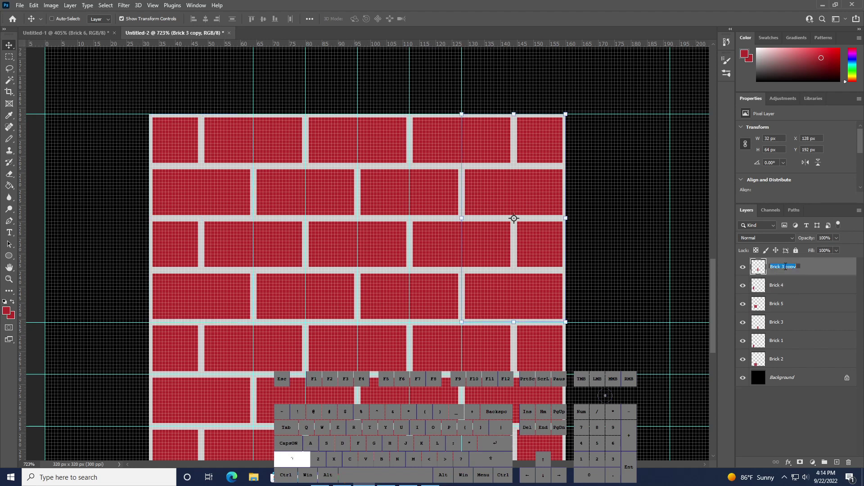
{"action": "key", "text": "space"}
{"action": "key", "text": "6"}
{"action": "key", "text": "Return"}
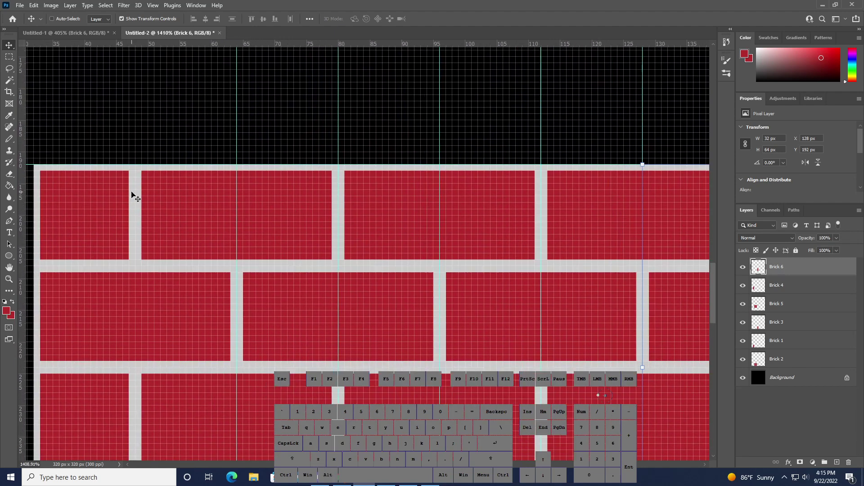
Marquee-select and erase the extra top-row bricks on the Brick 5, Brick 4 and Brick 6 layers
{"action": "key", "text": "m"}
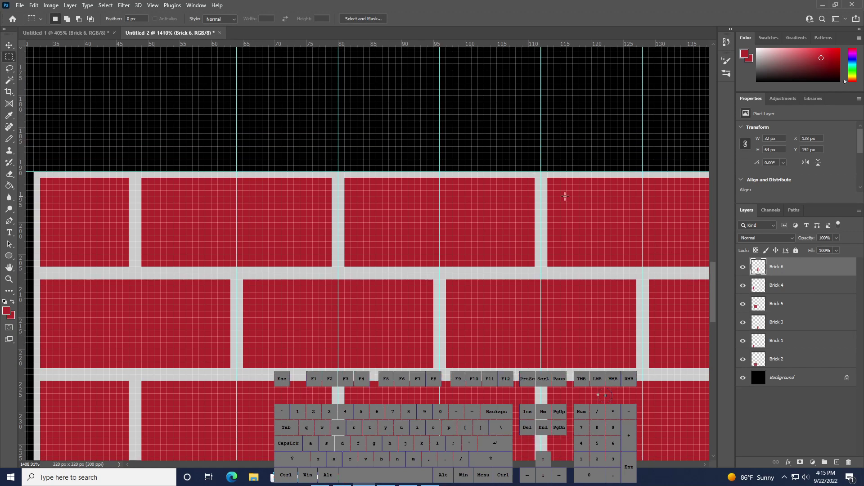
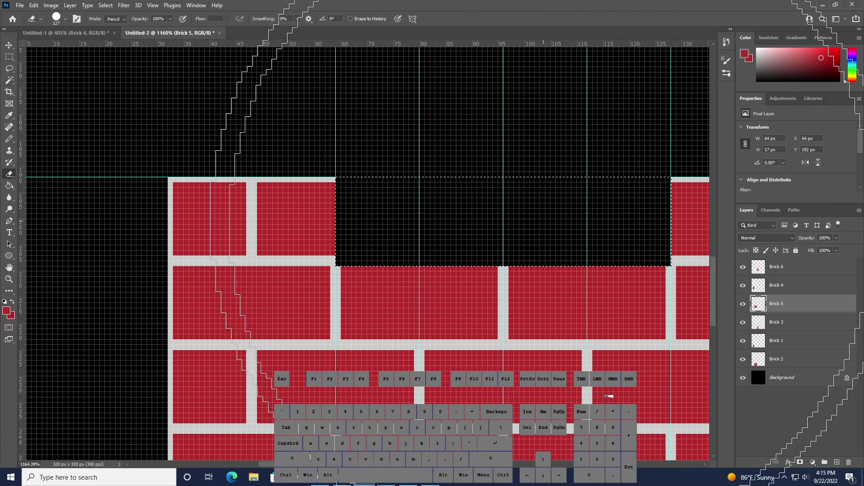
{"action": "left_click", "coordinate": [785, 285]}
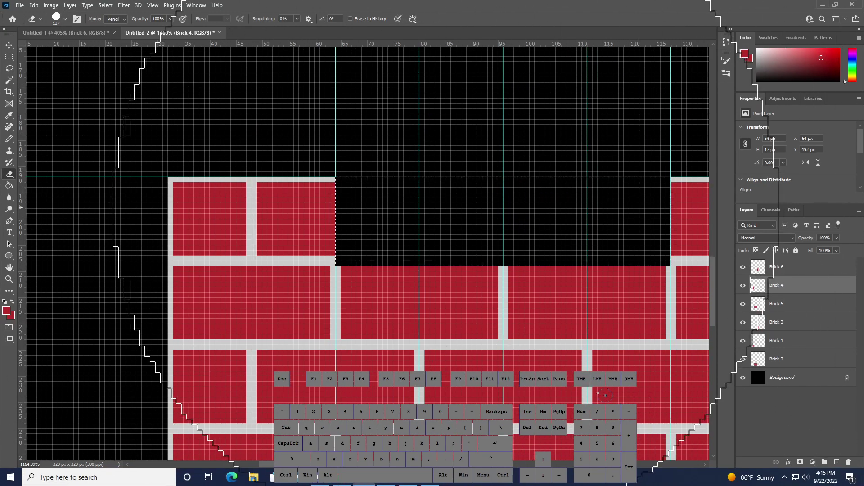
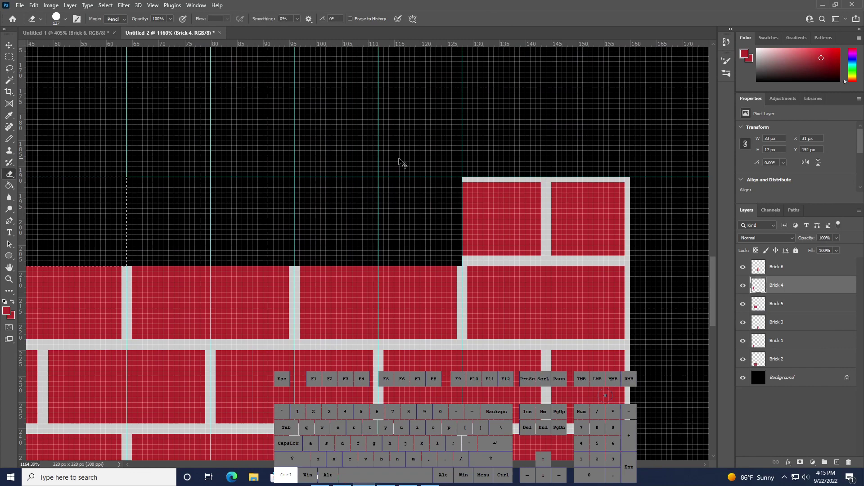
{"action": "left_click", "coordinate": [793, 271]}
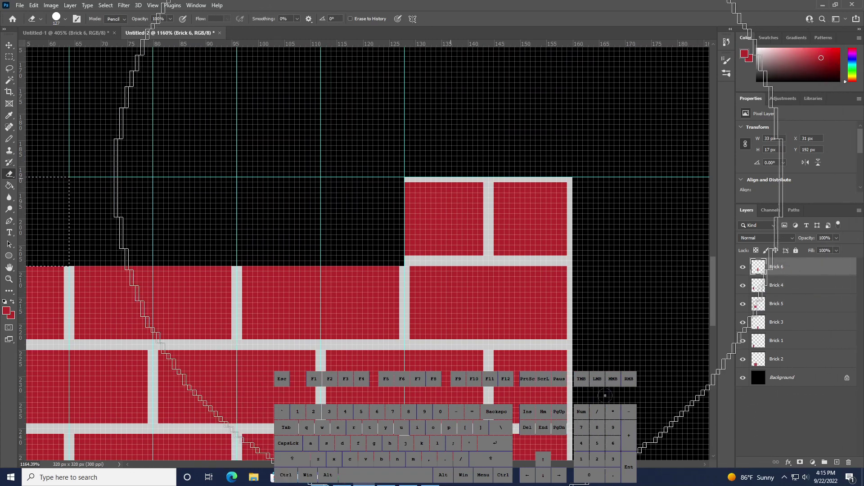
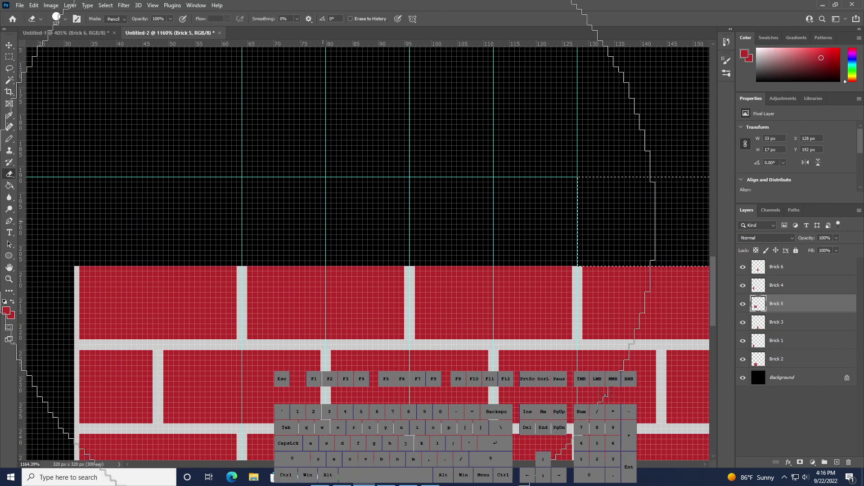
{"action": "key", "text": "m"}
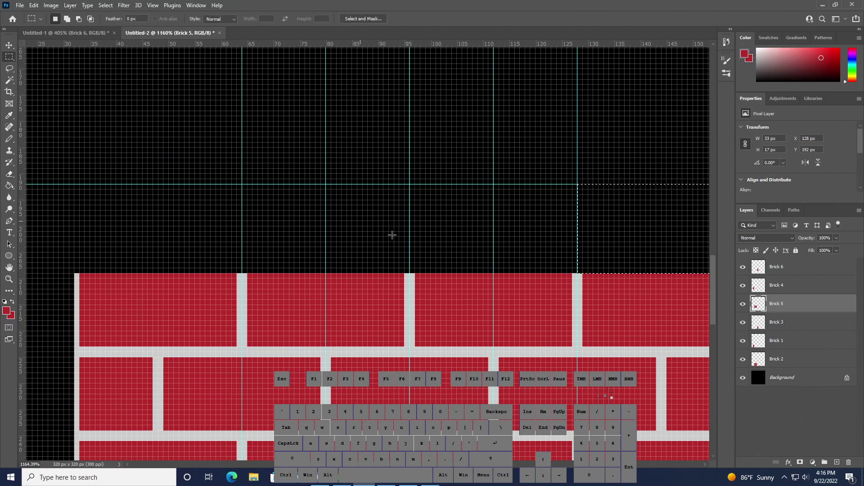
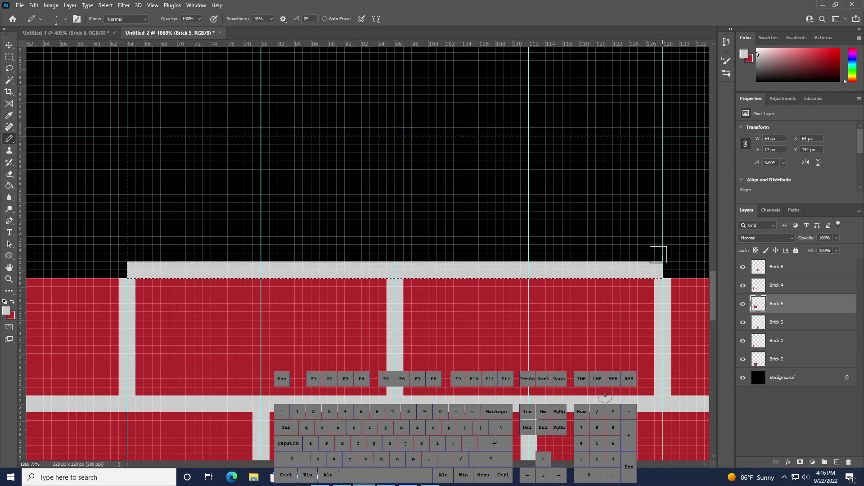
{"action": "key", "text": "ctrl+z"}
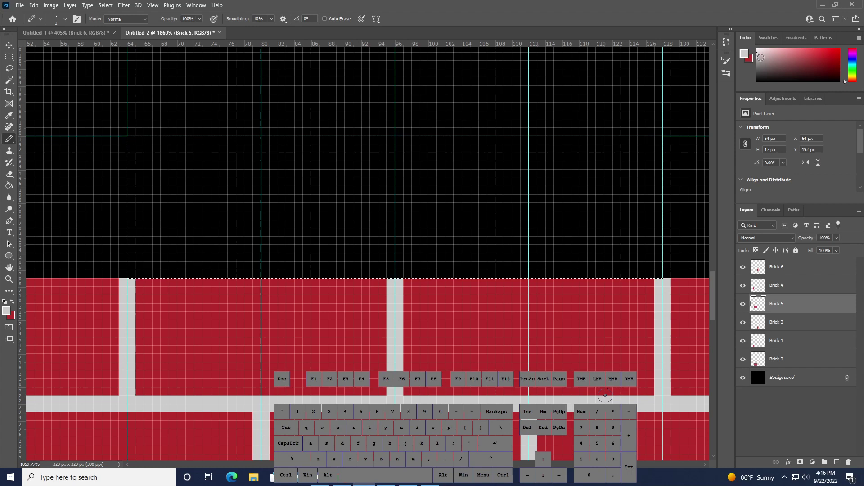
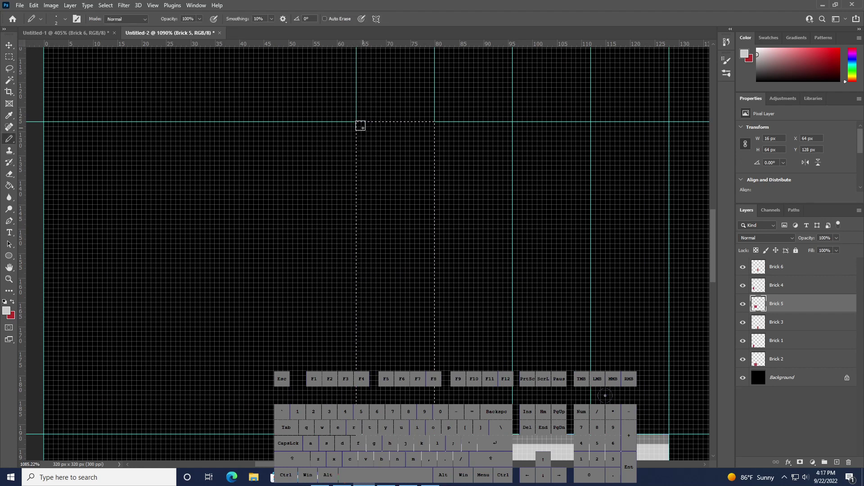
Sample the grey colour and undo the strip mistakenly painted on Brick 5
{"action": "key", "text": "i"}
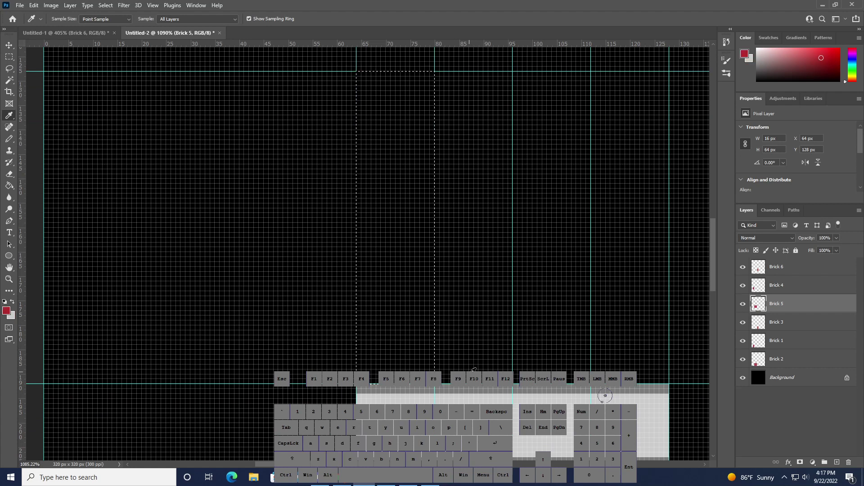
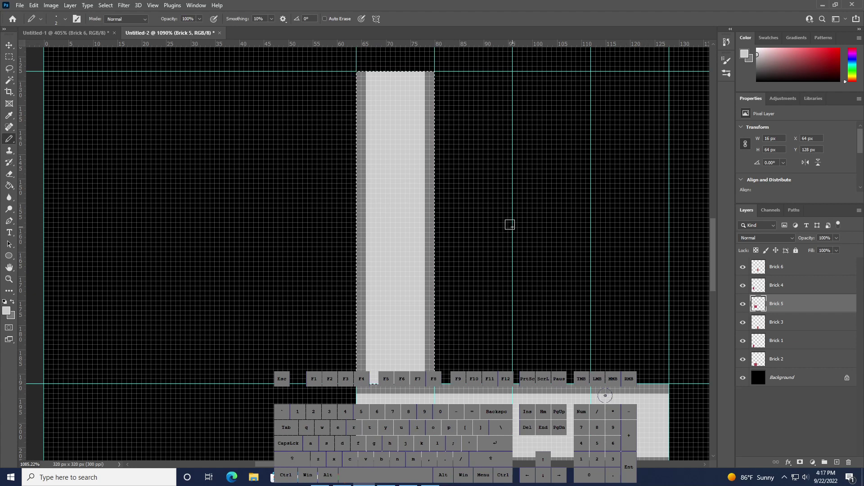
{"action": "key", "text": "ctrl+z"}
{"action": "key", "text": "ctrl+z"}
{"action": "key", "text": "ctrl+z"}
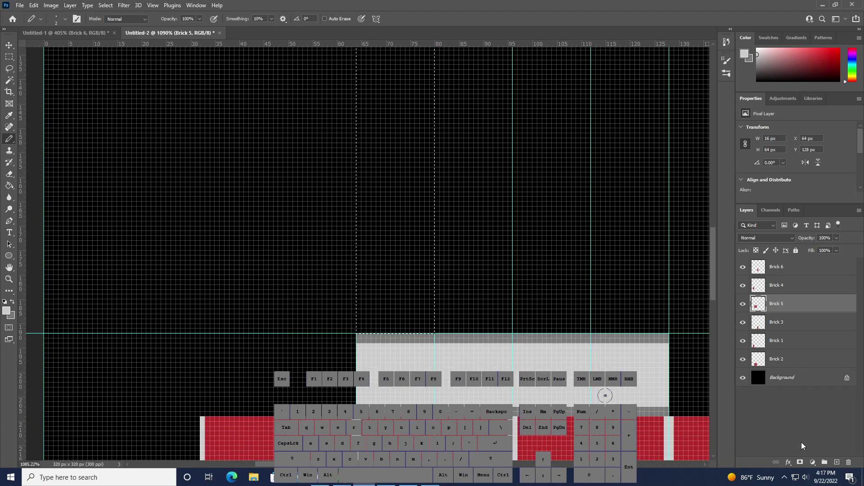
Add a new layer at the top of the stack and rename it Brick 7
{"action": "left_click", "coordinate": [838, 467]}
{"action": "left_click_drag", "start_coordinate": [790, 306], "coordinate": [796, 270]}
{"action": "left_click_drag", "start_coordinate": [790, 283], "coordinate": [787, 267]}
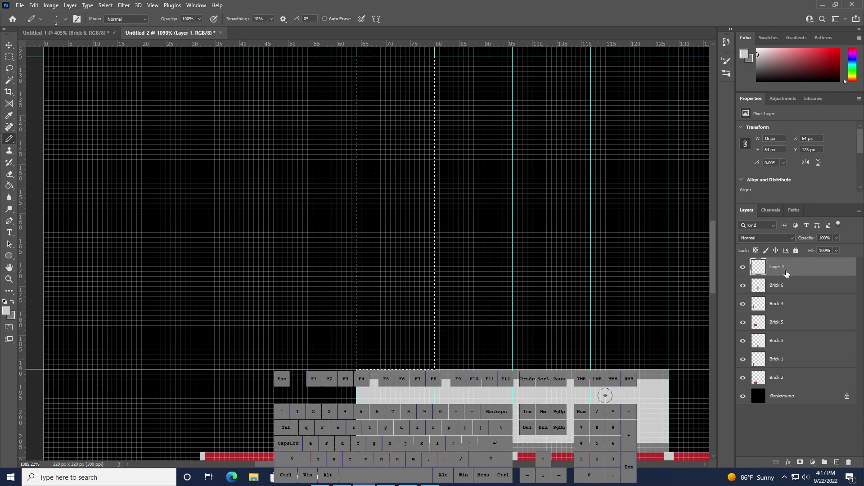
{"action": "double_click", "coordinate": [784, 274]}
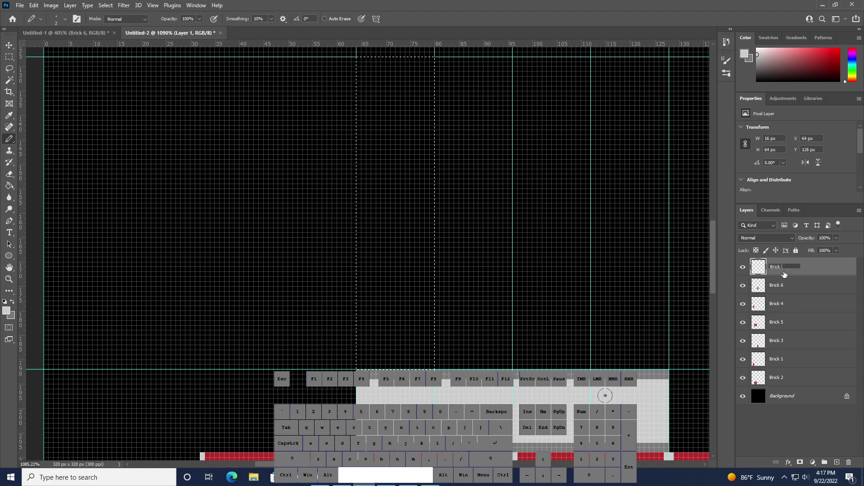
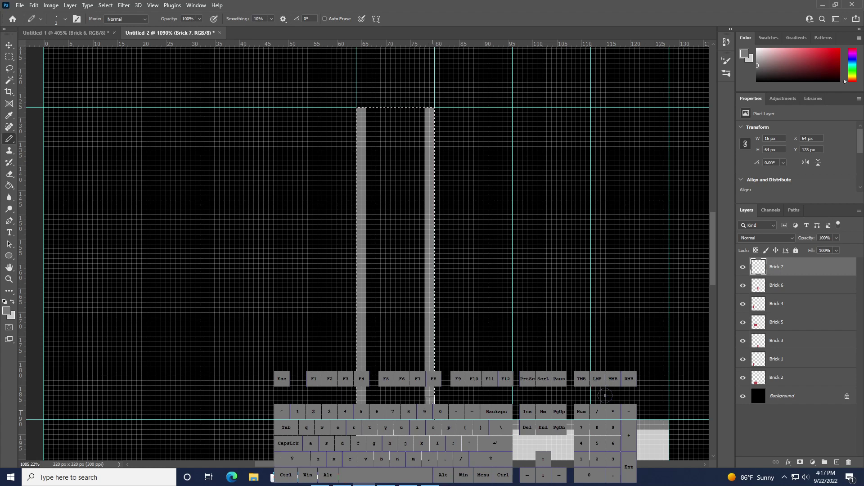
Fill the centre of the mortar strip with light grey between its darker edges
{"action": "key", "text": "g"}
{"action": "key", "text": "x"}
{"action": "left_click", "coordinate": [396, 225]}
{"action": "left_click", "coordinate": [813, 270]}
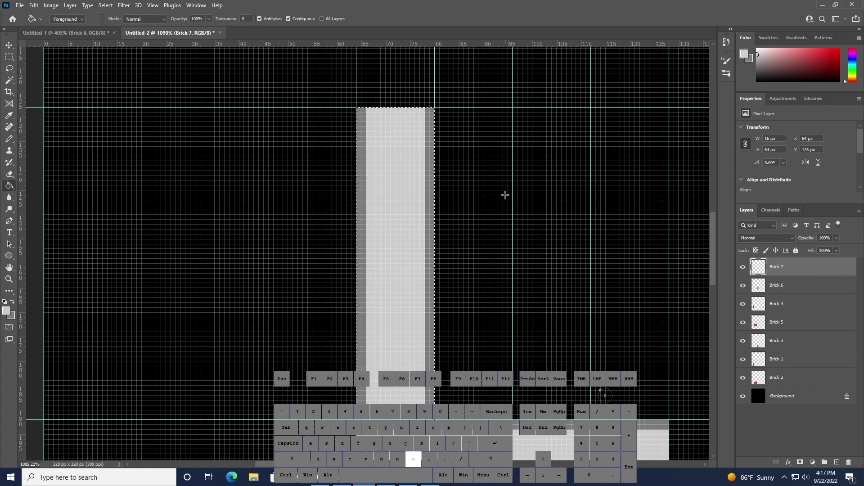
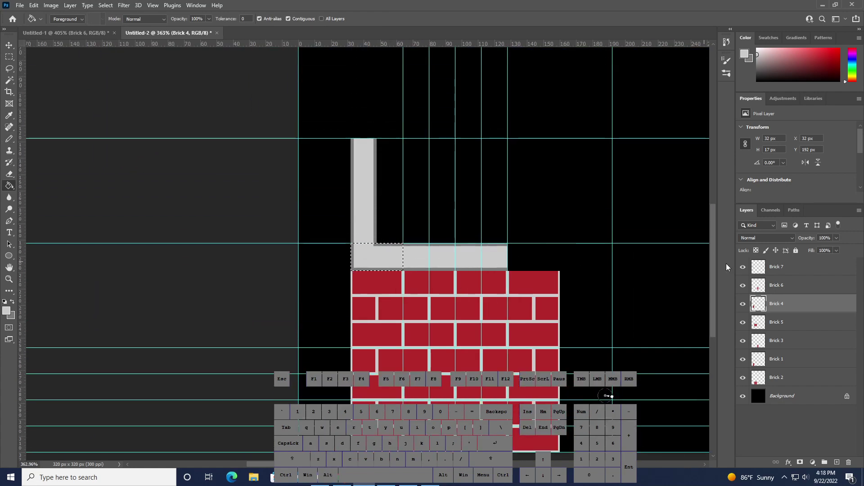
Duplicate the Brick 7 layer as Brick 9 for the right-hand mortar column
{"action": "left_click", "coordinate": [775, 262]}
{"action": "right_click", "coordinate": [812, 271]}
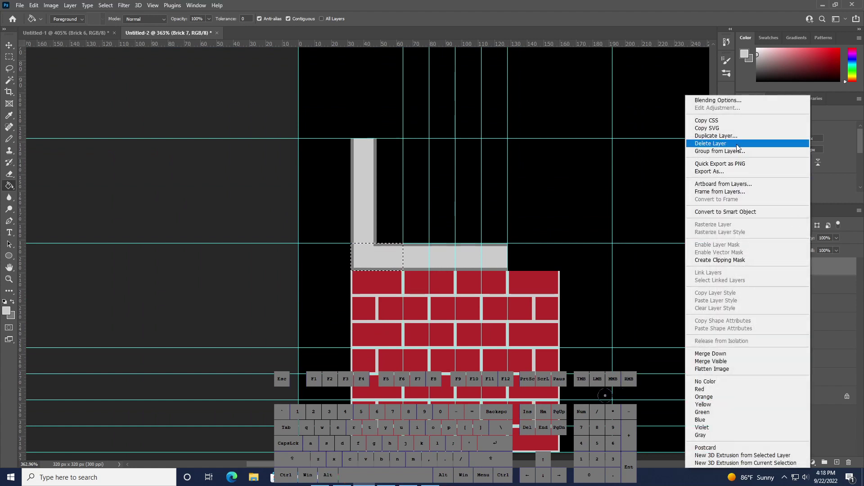
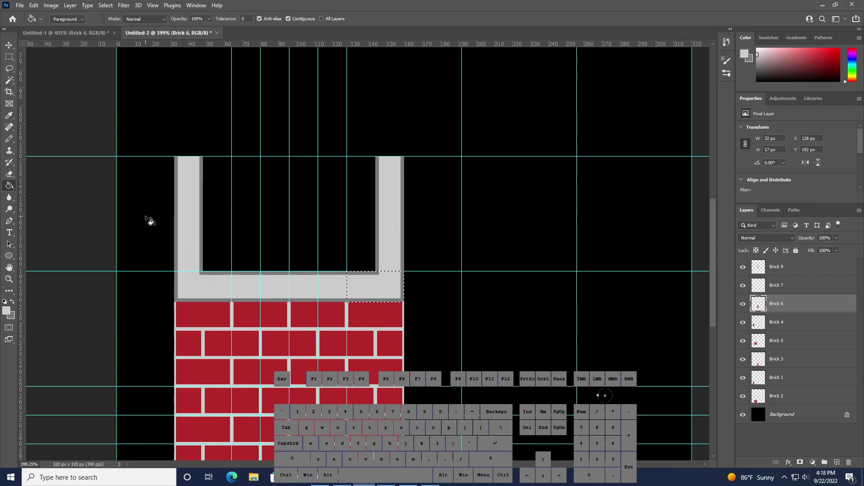
Duplicate Brick 9 and Brick 7 together to extend both mortar columns up a row
{"action": "left_click", "coordinate": [786, 267]}
{"action": "left_click", "coordinate": [799, 291]}
{"action": "left_click", "coordinate": [796, 269]}
{"action": "right_click", "coordinate": [779, 271]}
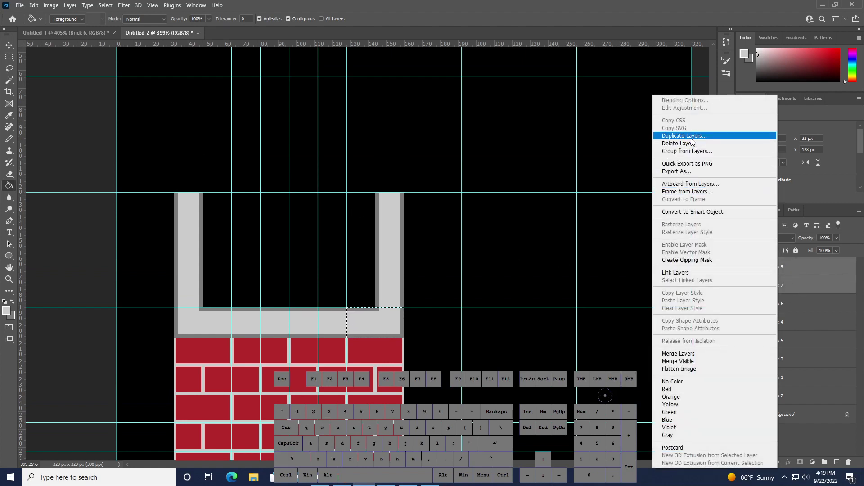
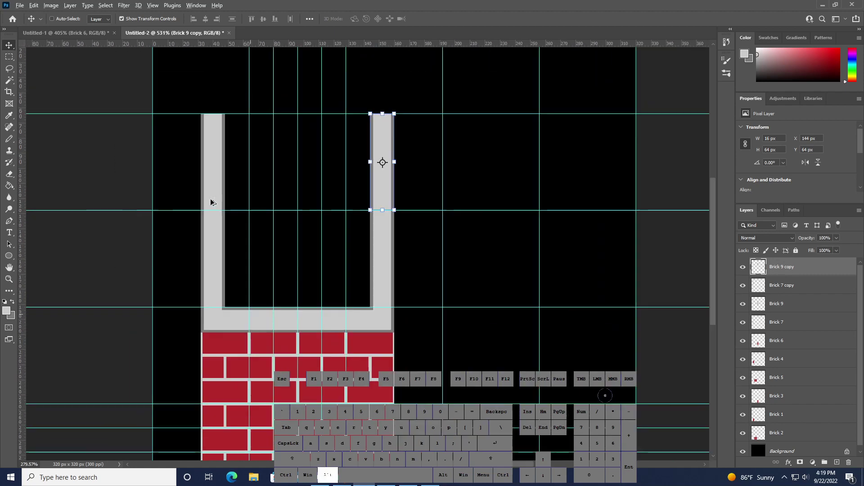
Add an empty layer on top and ready the Brush for drawing
{"action": "left_click", "coordinate": [843, 465]}
{"action": "key", "text": "b"}
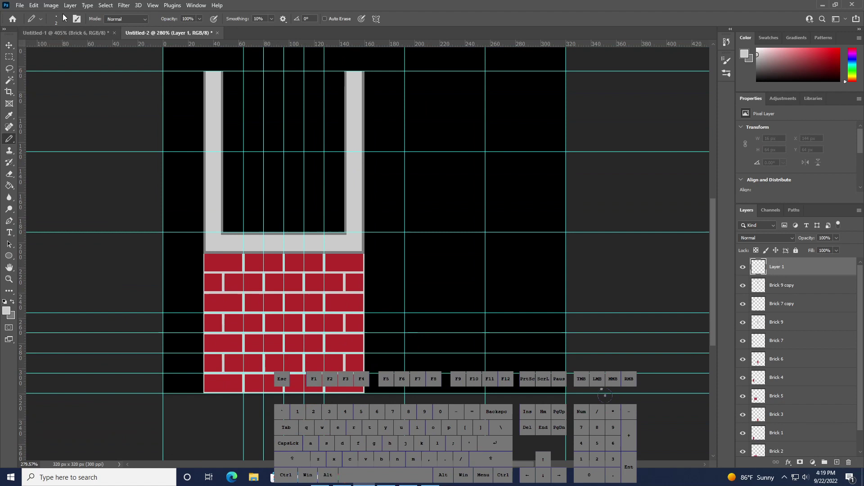
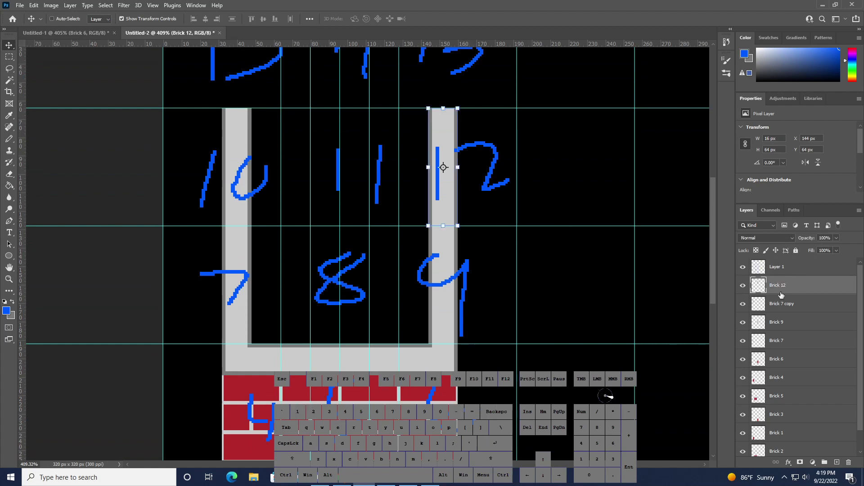
Rename the copied left column layer to Brick 10
{"action": "left_click", "coordinate": [781, 307]}
{"action": "double_click", "coordinate": [786, 303]}
{"action": "key", "text": "Right"}
{"action": "key", "text": "BackSpace"}
{"action": "key", "text": "BackSpace"}
{"action": "key", "text": "BackSpace"}
{"action": "key", "text": "Return"}
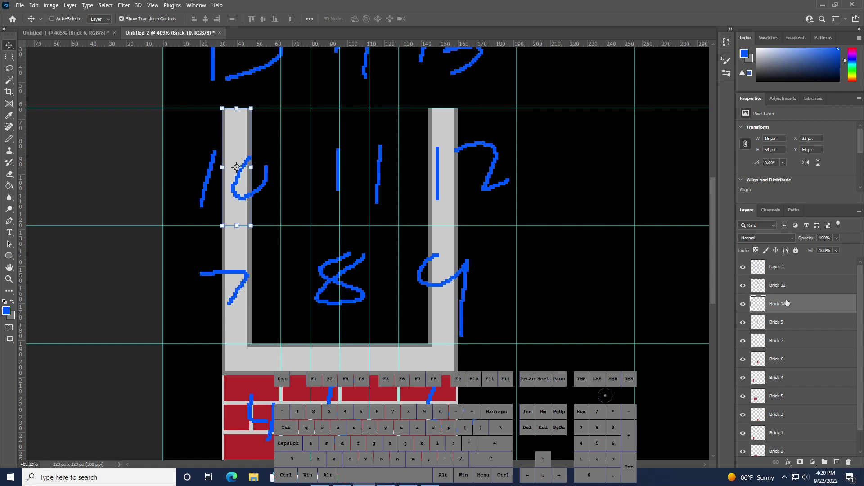
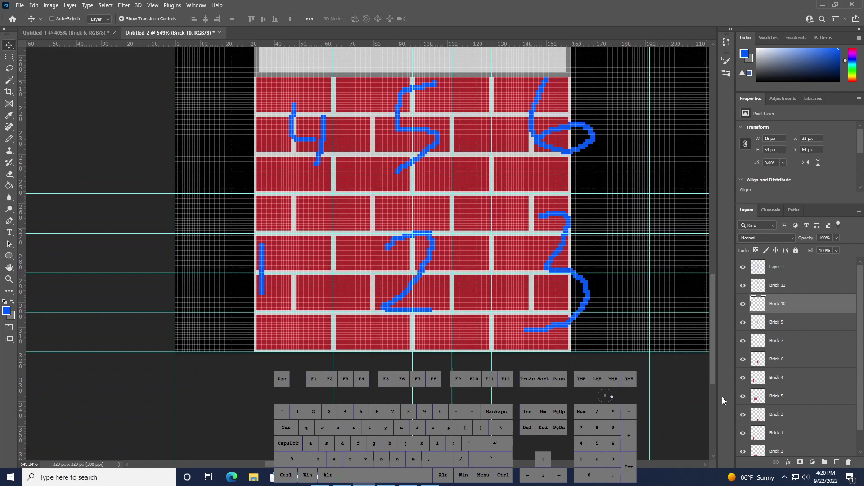
Duplicate Brick 1 as 'Brick 10 Brick' and move the red strip above Brick 9
{"action": "left_click", "coordinate": [783, 420]}
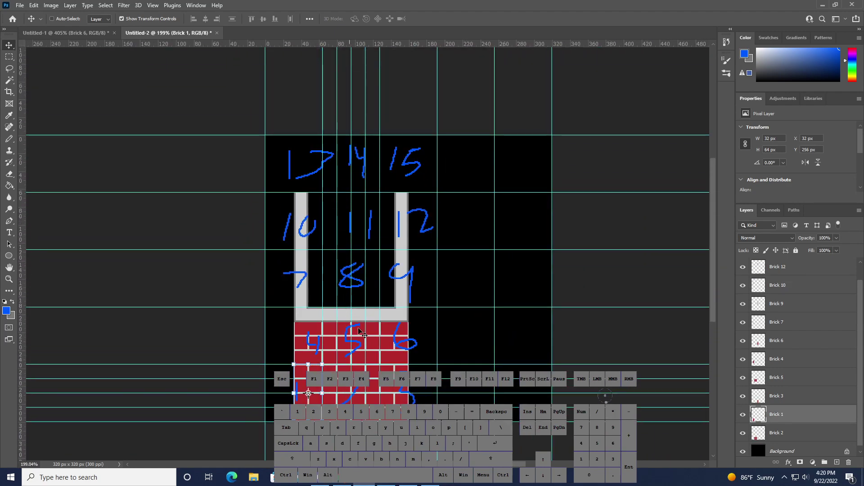
{"action": "right_click", "coordinate": [797, 419]}
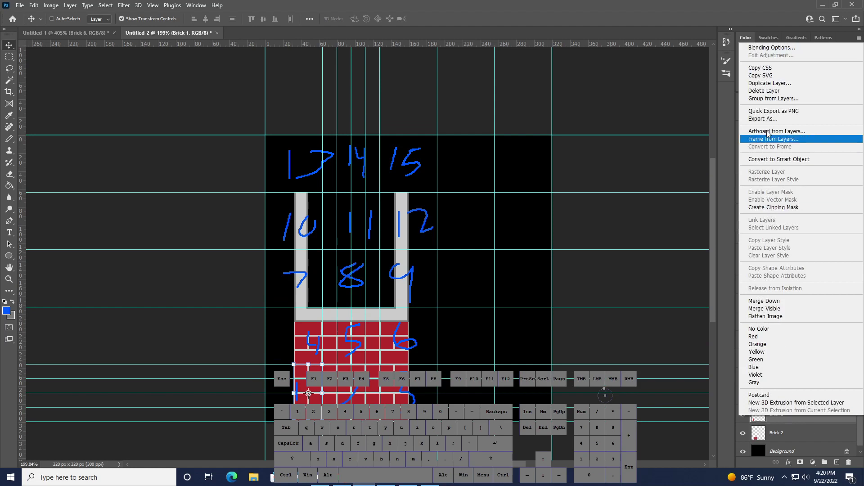
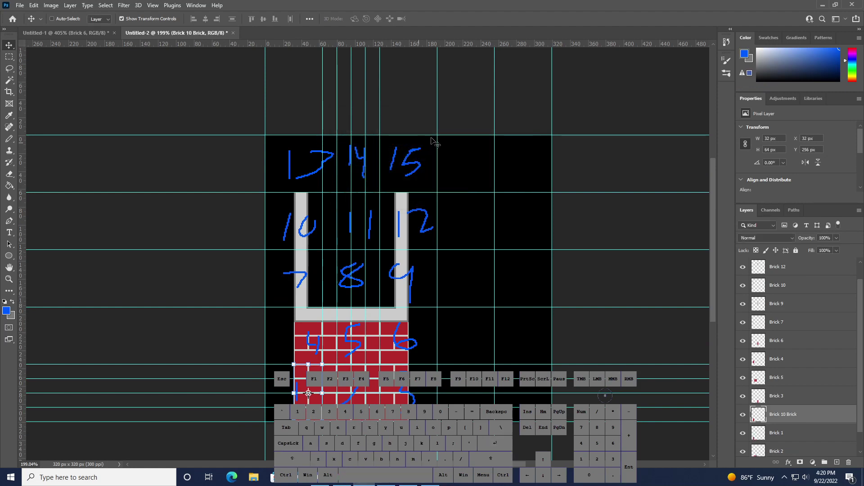
{"action": "left_click_drag", "start_coordinate": [775, 418], "coordinate": [782, 300]}
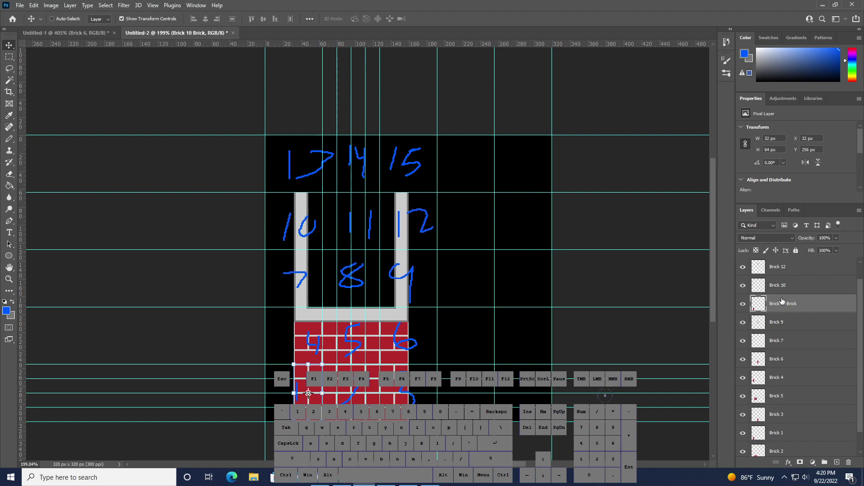
{"action": "key", "text": "v"}
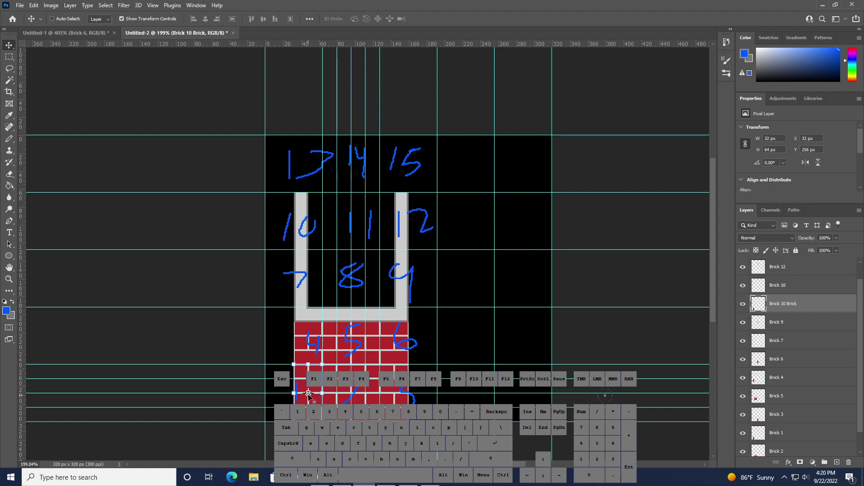
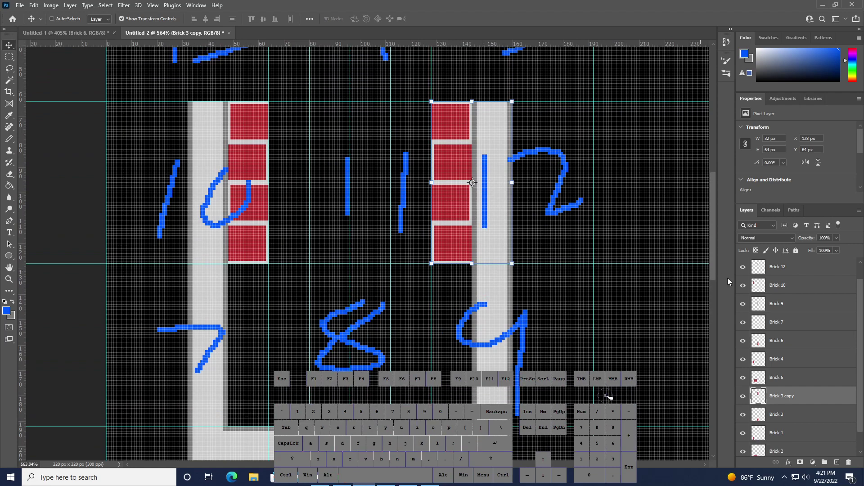
Select the thin red strip layers and remove them
{"action": "left_click", "coordinate": [798, 397]}
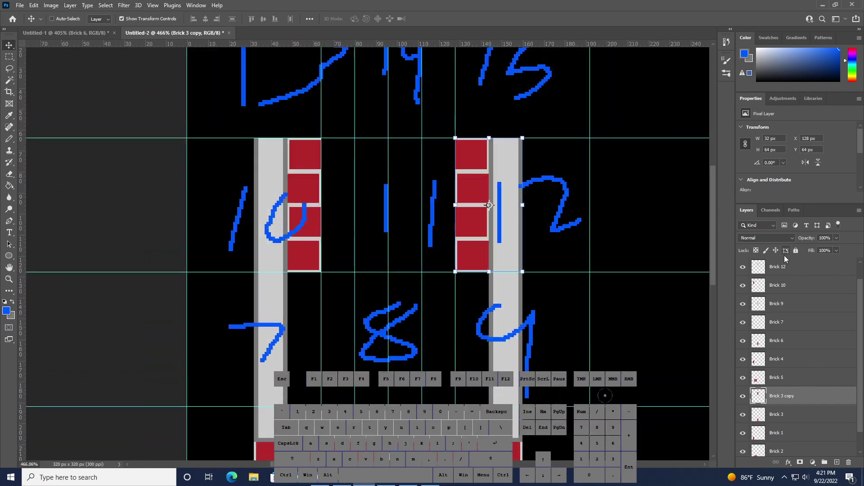
{"action": "left_click", "coordinate": [786, 285]}
{"action": "right_click", "coordinate": [786, 285]}
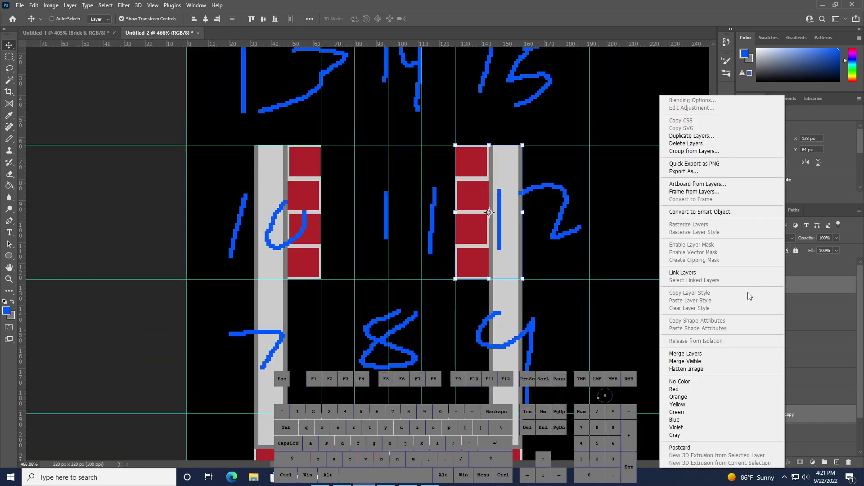
{"action": "left_click", "coordinate": [697, 355]}
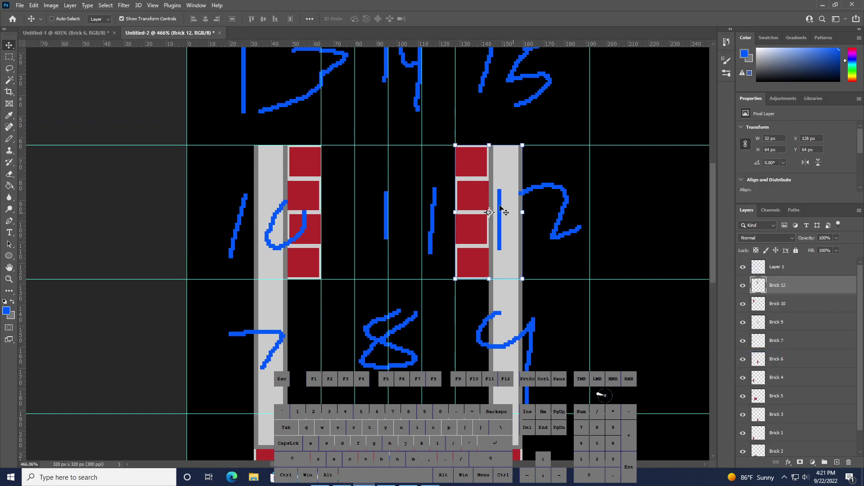
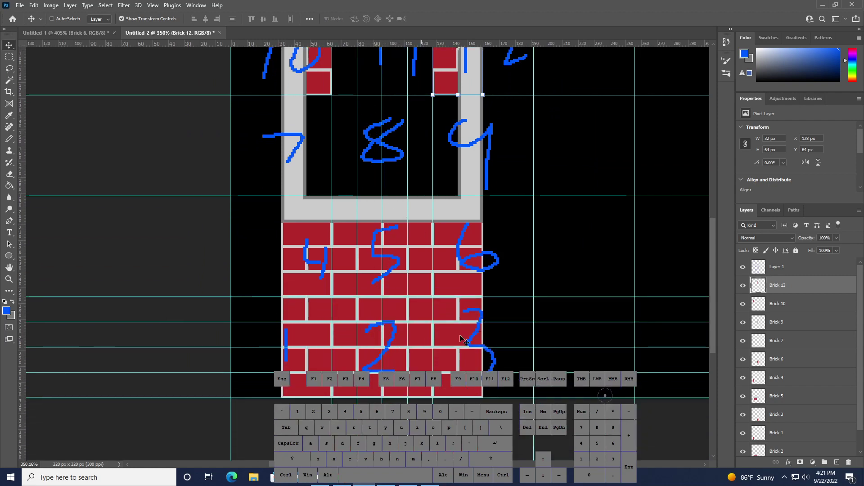
Duplicate Brick 2 as Brick 11 to fill cell 11 between the mortar columns
{"action": "left_click", "coordinate": [790, 429]}
{"action": "right_click", "coordinate": [791, 425]}
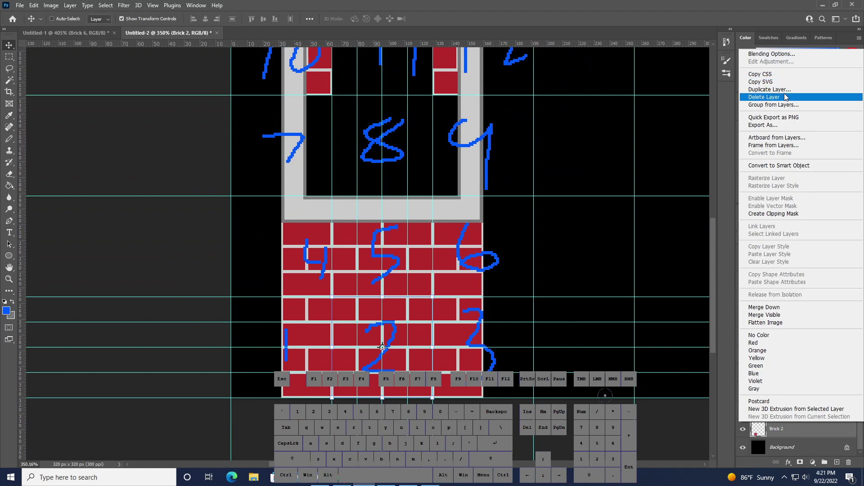
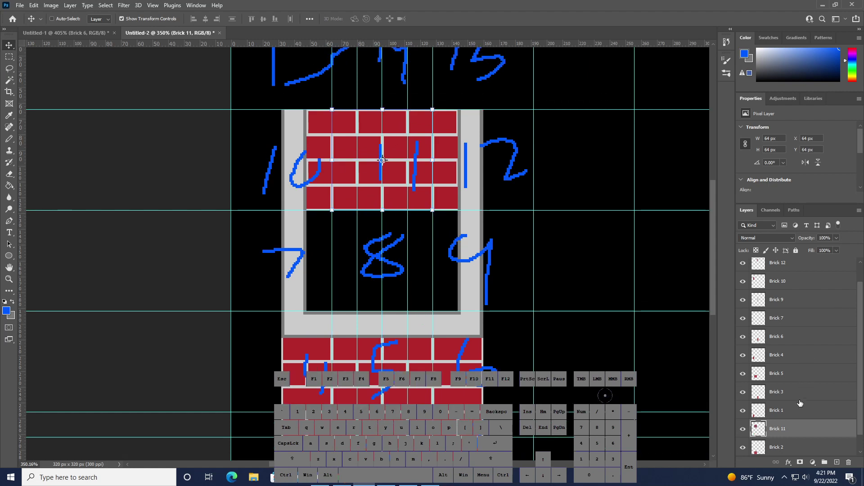
Duplicate the Brick 5 tile layer as Brick 14 for cell 14
{"action": "left_click", "coordinate": [794, 408]}
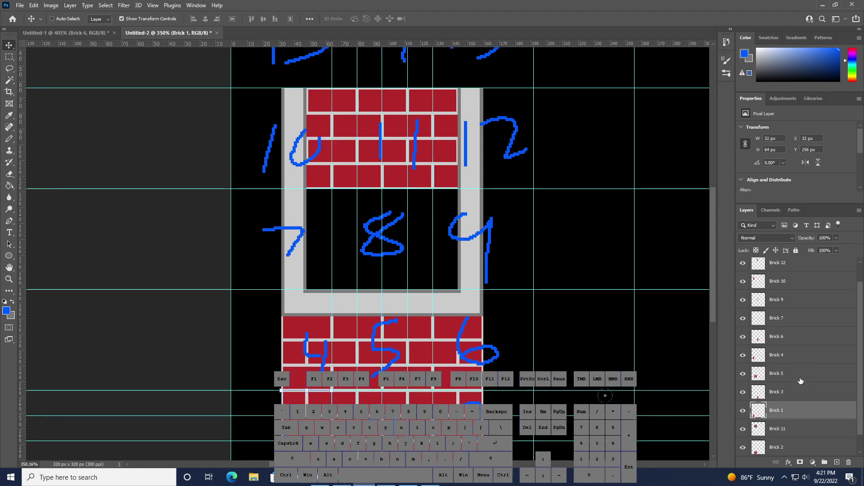
{"action": "left_click", "coordinate": [795, 380]}
{"action": "right_click", "coordinate": [792, 379]}
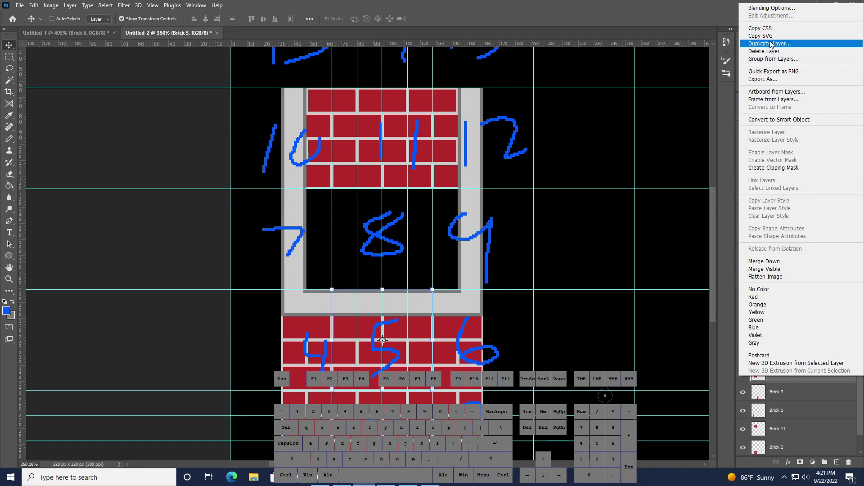
{"action": "left_click", "coordinate": [772, 44]}
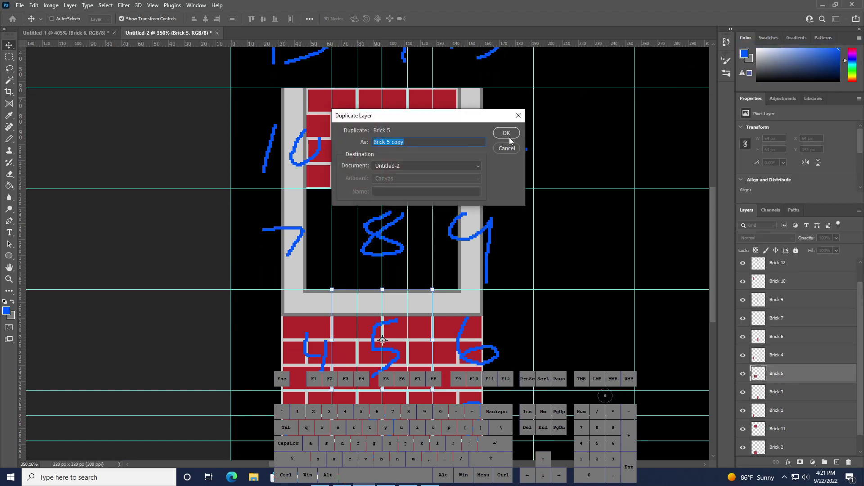
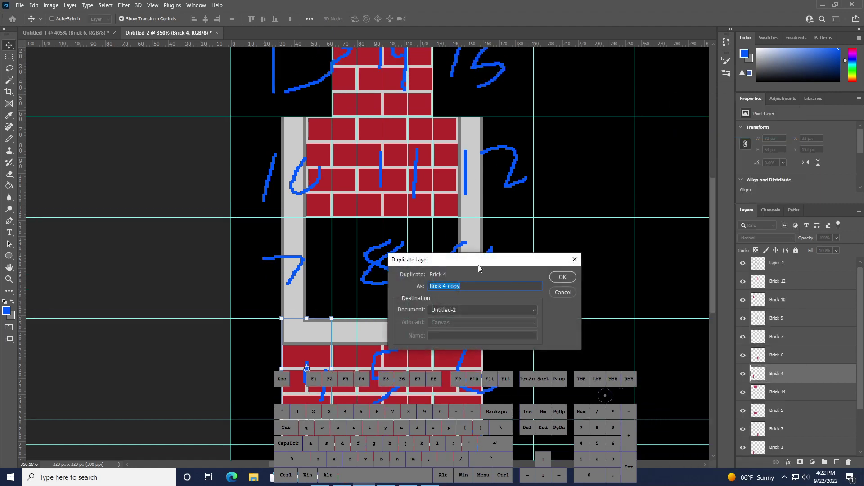
Name the duplicated Brick 4 tile layer Brick 13 for cell 13
{"action": "key", "text": "Right"}
{"action": "key", "text": "BackSpace"}
{"action": "key", "text": "BackSpace"}
{"action": "key", "text": "BackSpace"}
{"action": "key", "text": "BackSpace"}
{"action": "key", "text": "BackSpace"}
{"action": "key", "text": "KP_1"}
{"action": "key", "text": "KP_6"}
{"action": "key", "text": "BackSpace"}
{"action": "key", "text": "KP_3"}
{"action": "key", "text": "KP_Enter"}
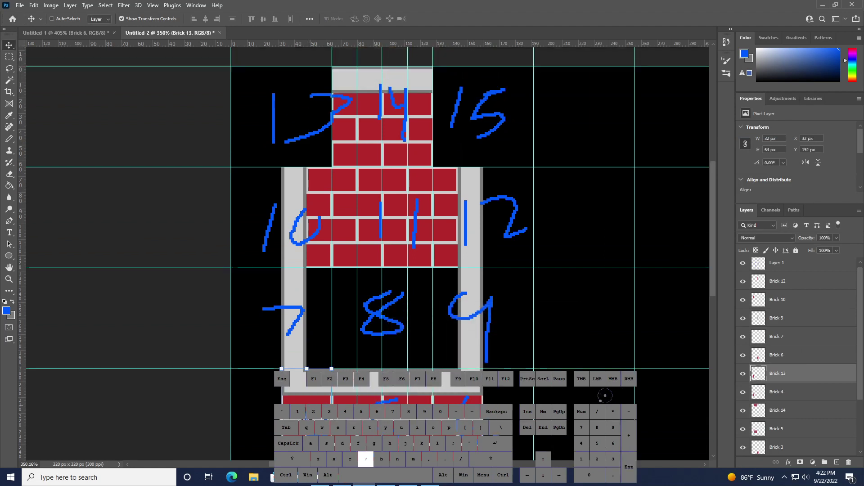
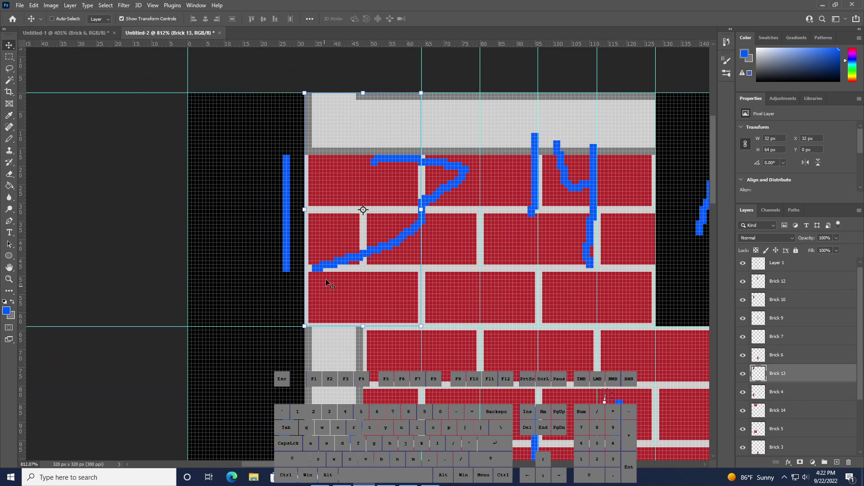
Duplicate the Brick 7 mortar column layer as Brick 7 copy
{"action": "key", "text": "b"}
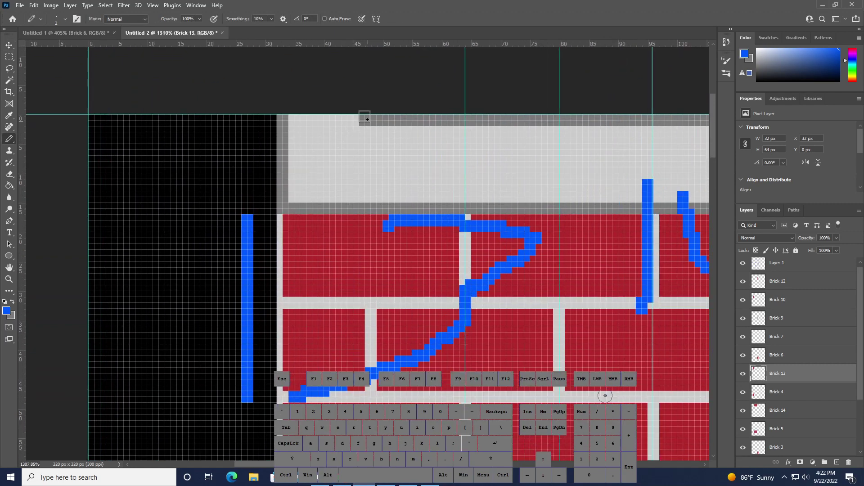
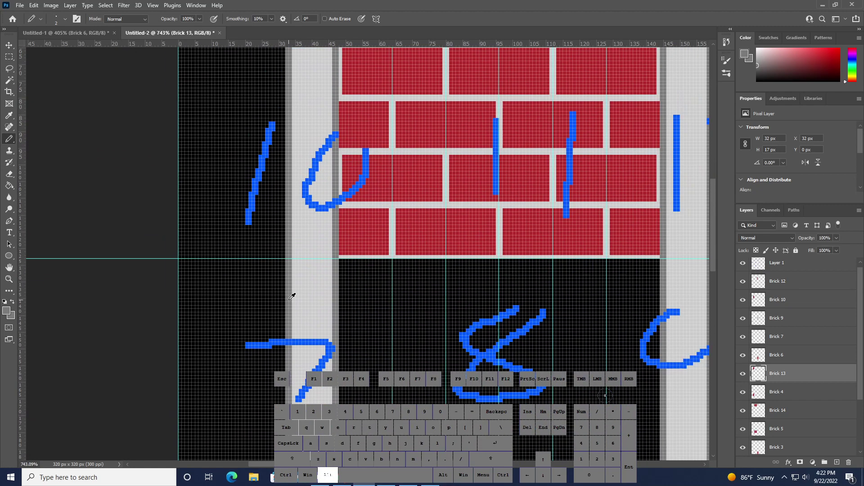
{"action": "left_click", "coordinate": [802, 334]}
{"action": "right_click", "coordinate": [797, 339]}
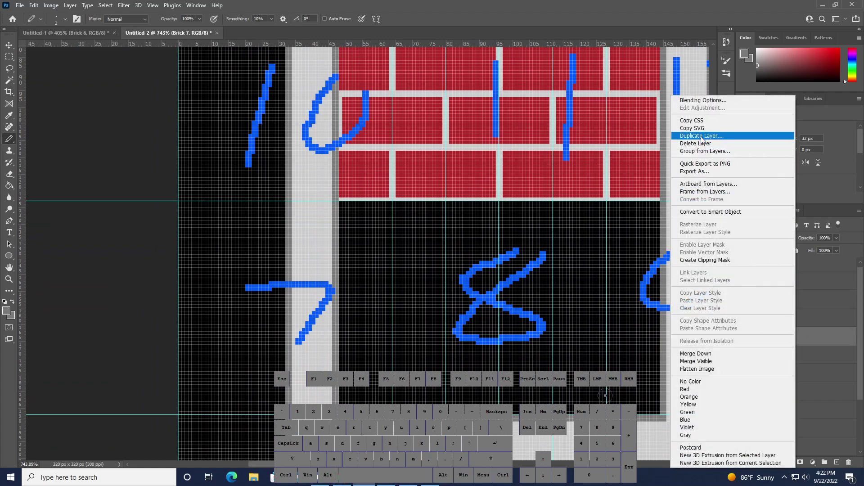
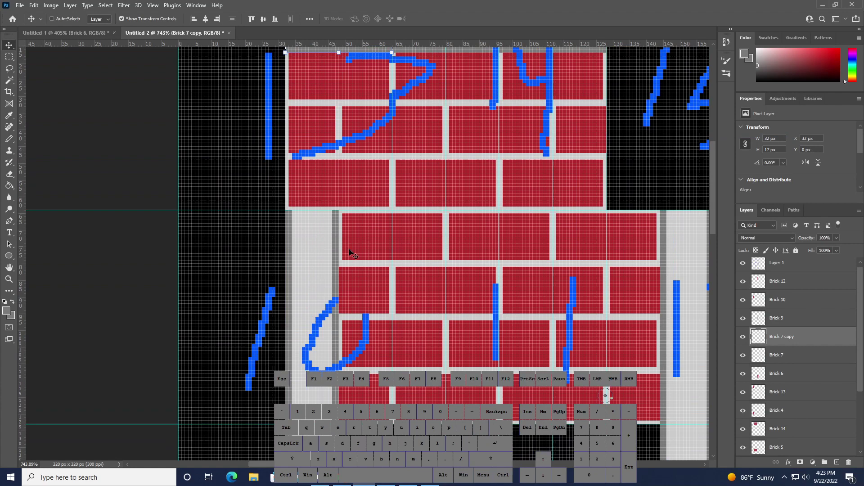
Move Brick 7 copy to the top of the stack and erase its stray pixels
{"action": "left_click_drag", "start_coordinate": [798, 345], "coordinate": [798, 280]}
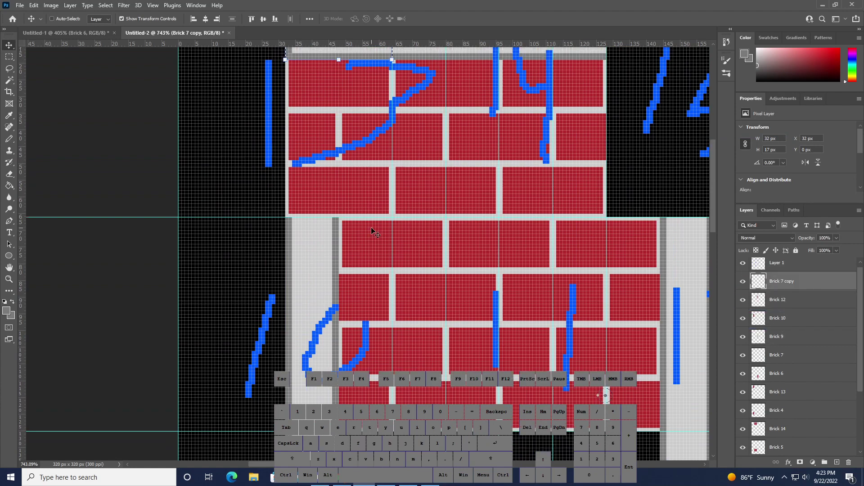
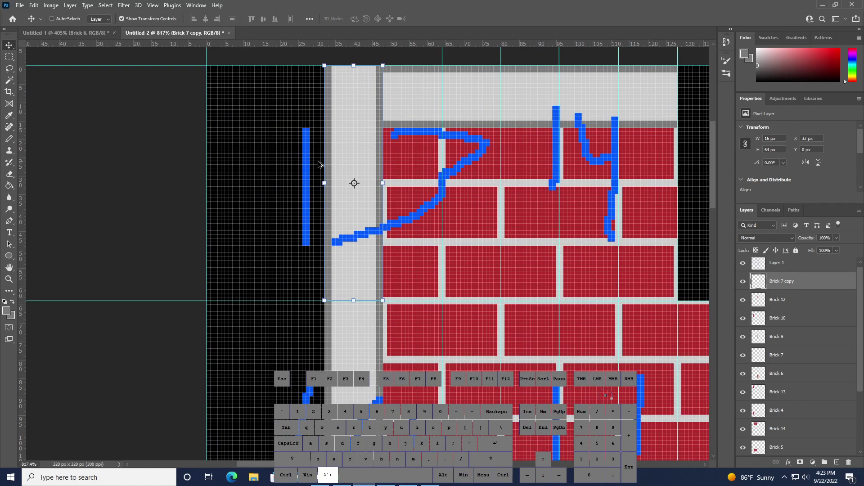
{"action": "key", "text": "e"}
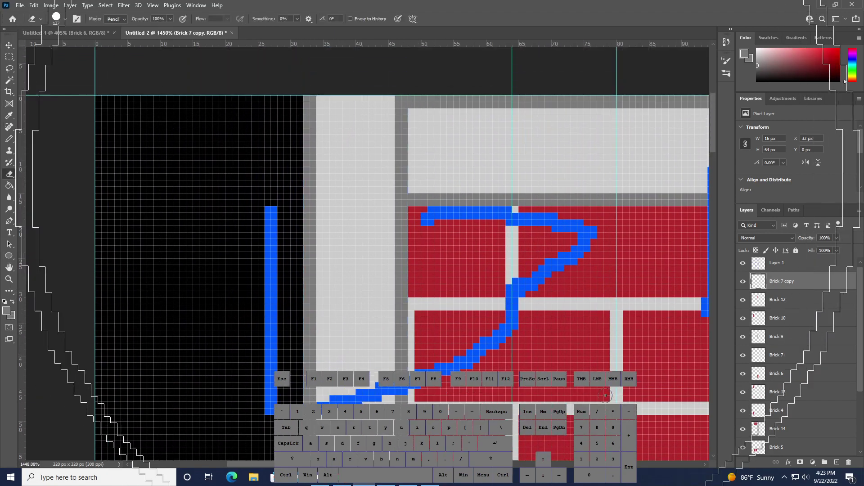
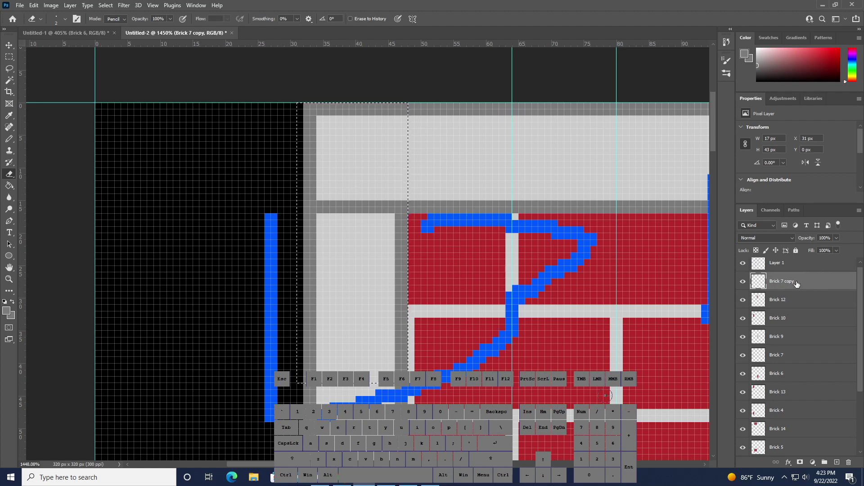
Merge Brick 7 copy into Brick 13 and touch up cell 13's mortar pixels
{"action": "left_click", "coordinate": [793, 402]}
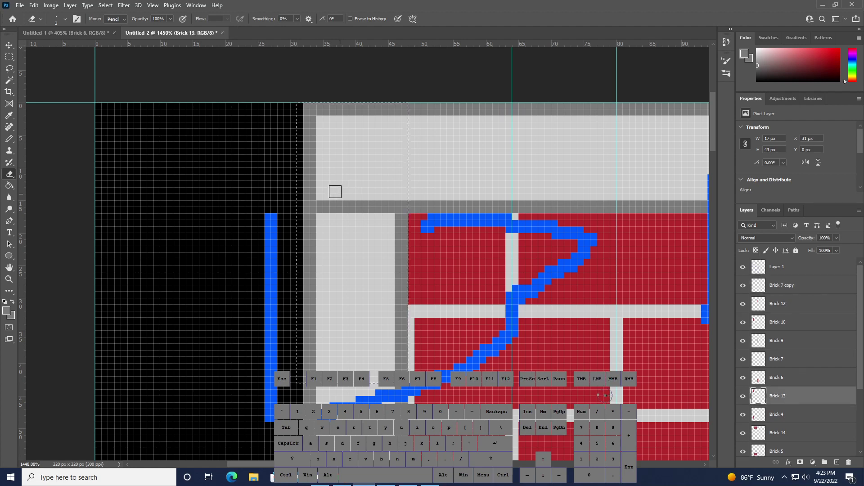
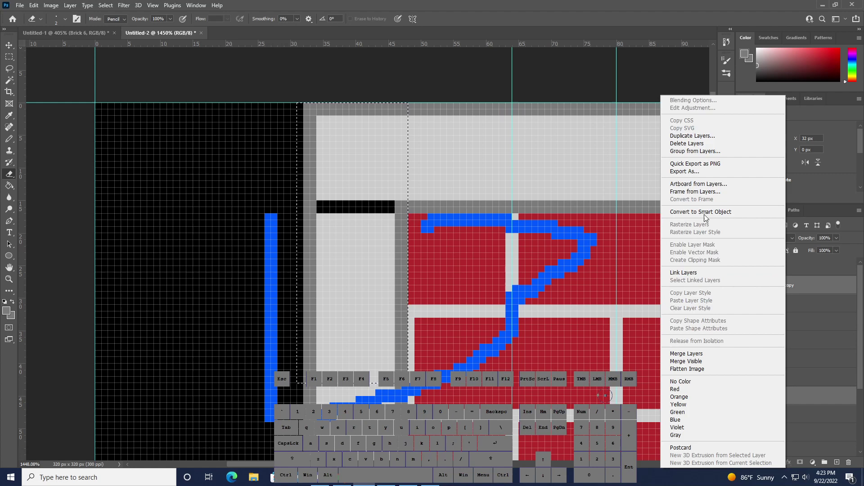
{"action": "left_click", "coordinate": [698, 354]}
{"action": "key", "text": "b"}
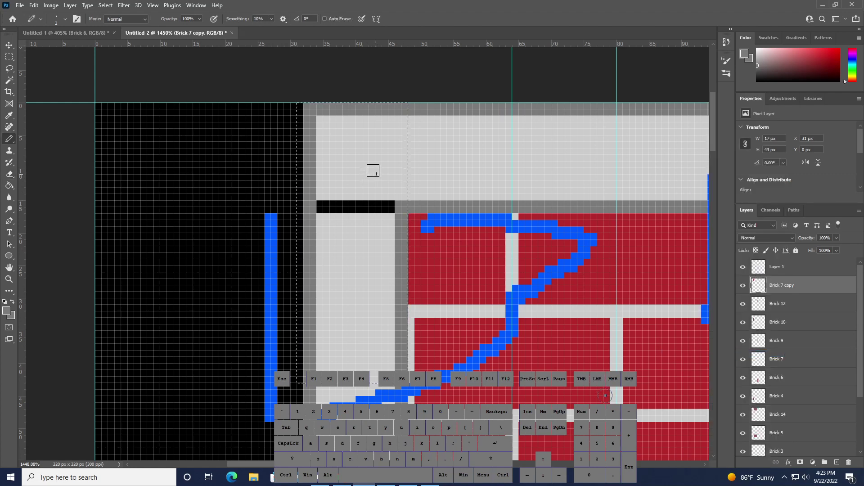
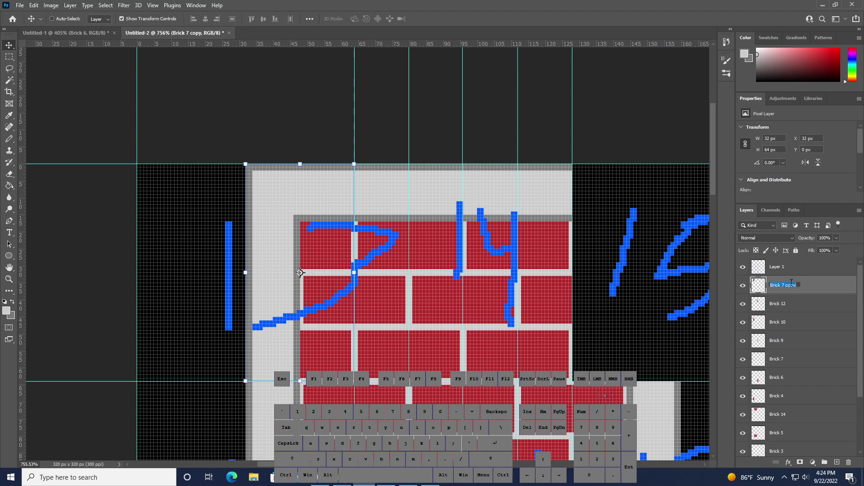
Rename the merged tile layer to Brick 13
{"action": "key", "text": "Right"}
{"action": "key", "text": "BackSpace"}
{"action": "key", "text": "BackSpace"}
{"action": "key", "text": "BackSpace"}
{"action": "key", "text": "BackSpace"}
{"action": "key", "text": "BackSpace"}
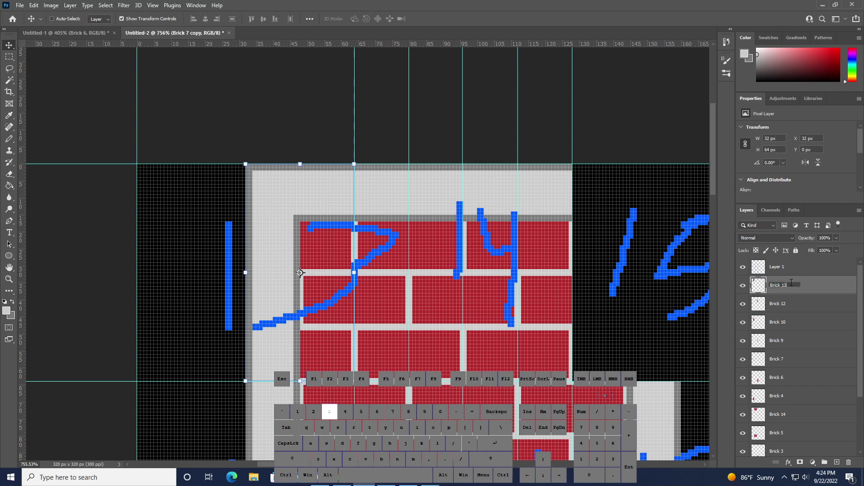
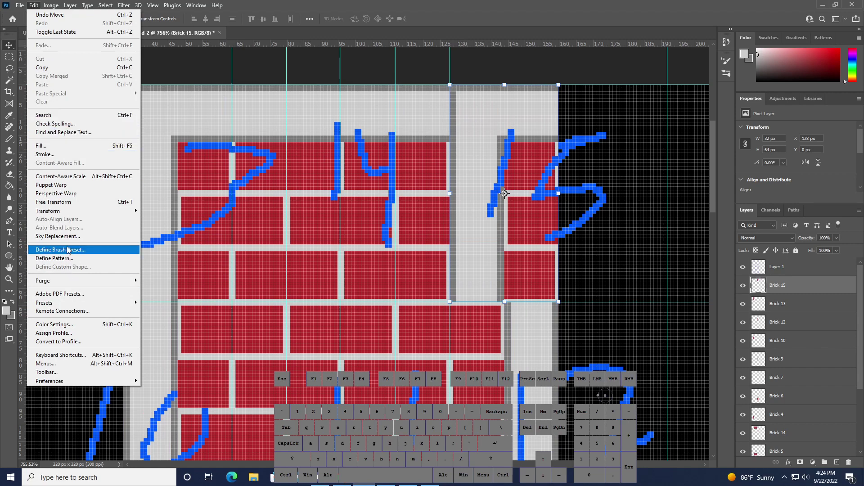
Flip the Brick 15 tile horizontally so it mirrors the left mortar column
{"action": "left_click", "coordinate": [64, 215]}
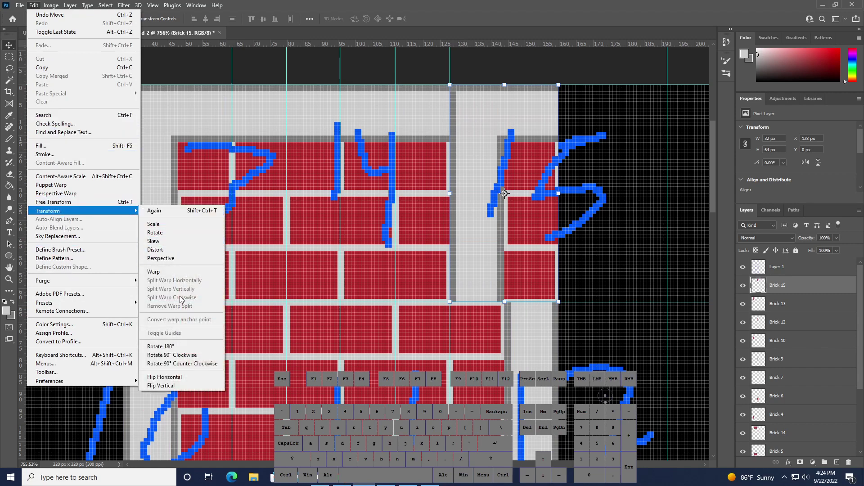
{"action": "left_click", "coordinate": [168, 382]}
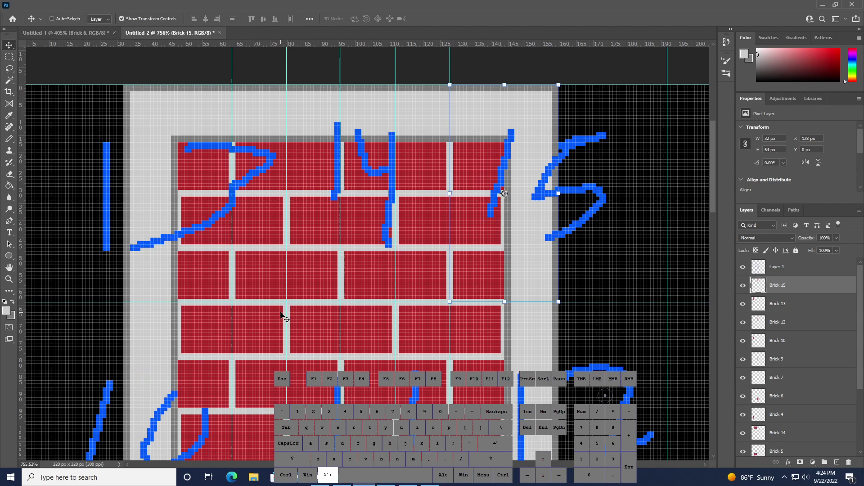